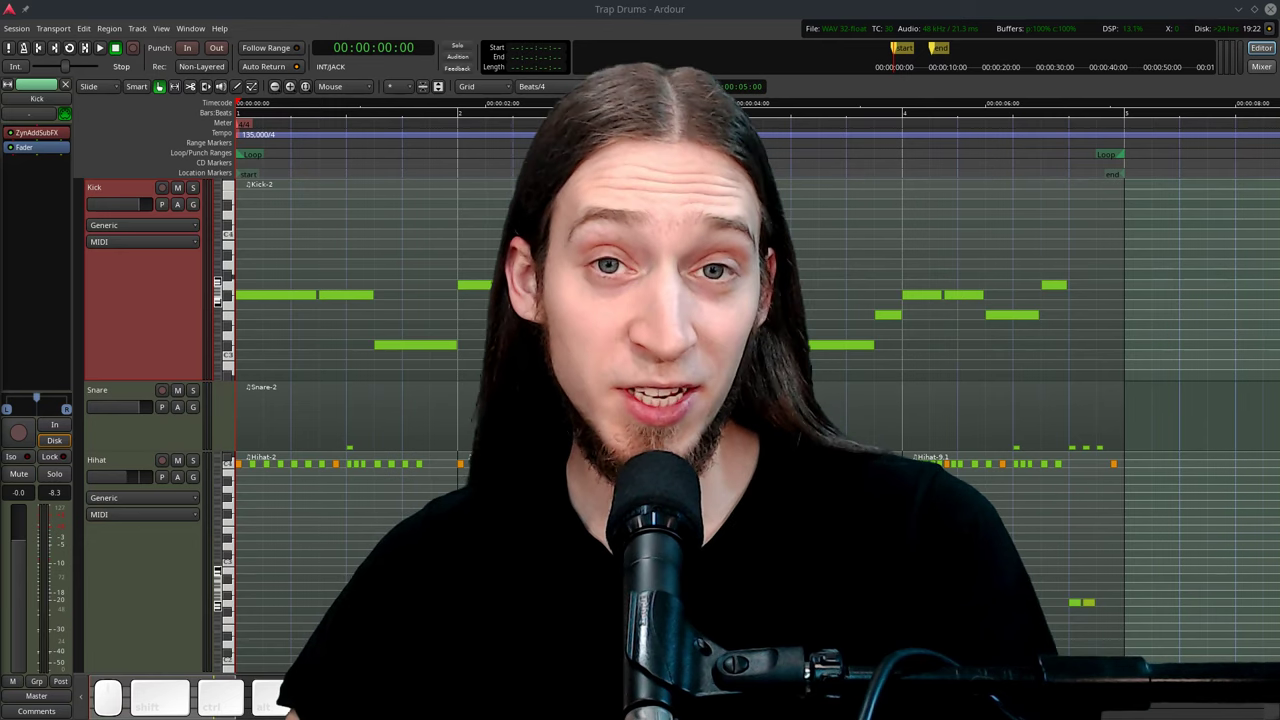
Stop playback with the soloed Kick track selected and its ZynAddSubFX plugin shown in the mixer strip.
{"action": "scroll", "scroll_direction": "up", "scroll_amount": 3}
{"action": "scroll", "scroll_direction": "up", "scroll_amount": 3}
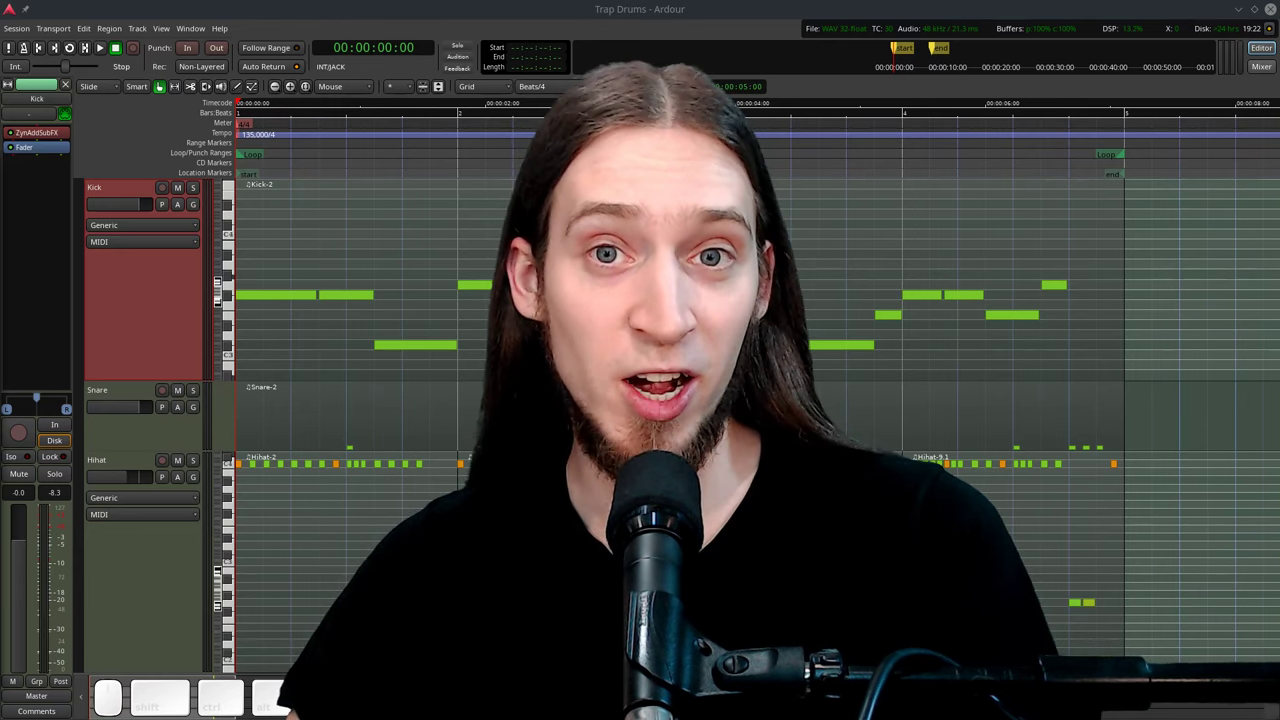
{"action": "scroll", "scroll_direction": "down", "scroll_amount": 3}
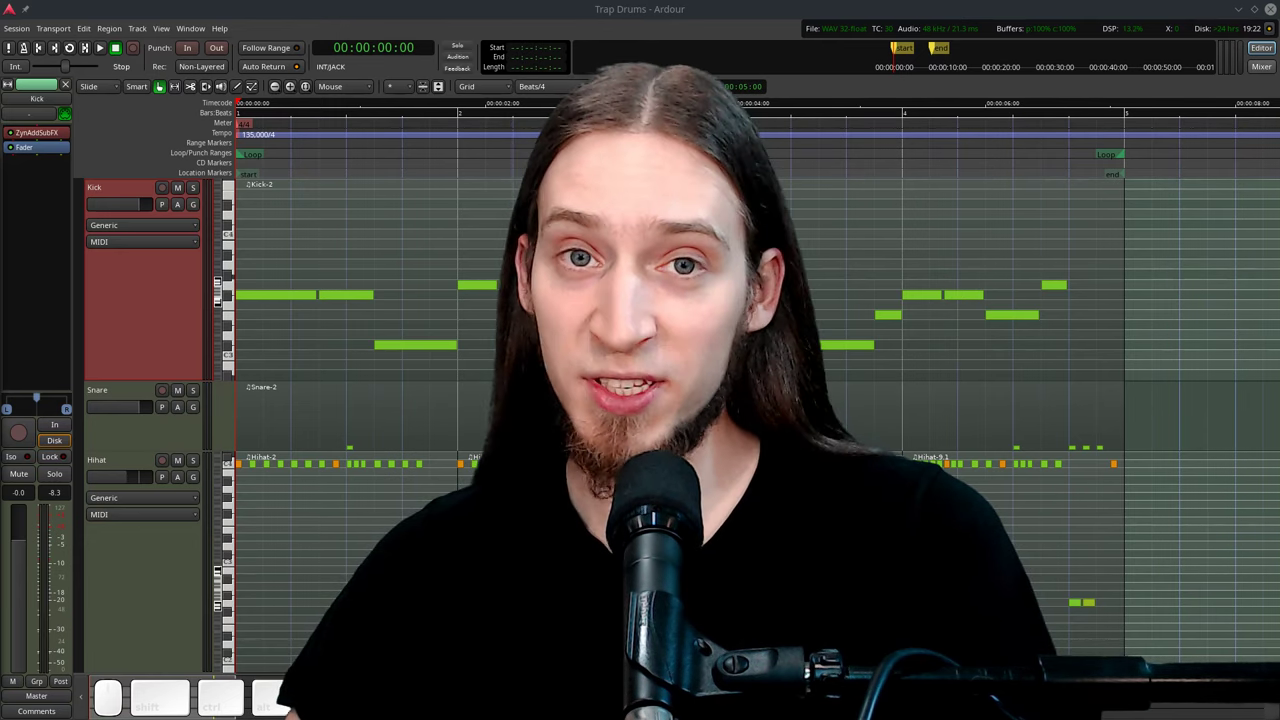
{"action": "scroll", "scroll_direction": "up", "scroll_amount": 3}
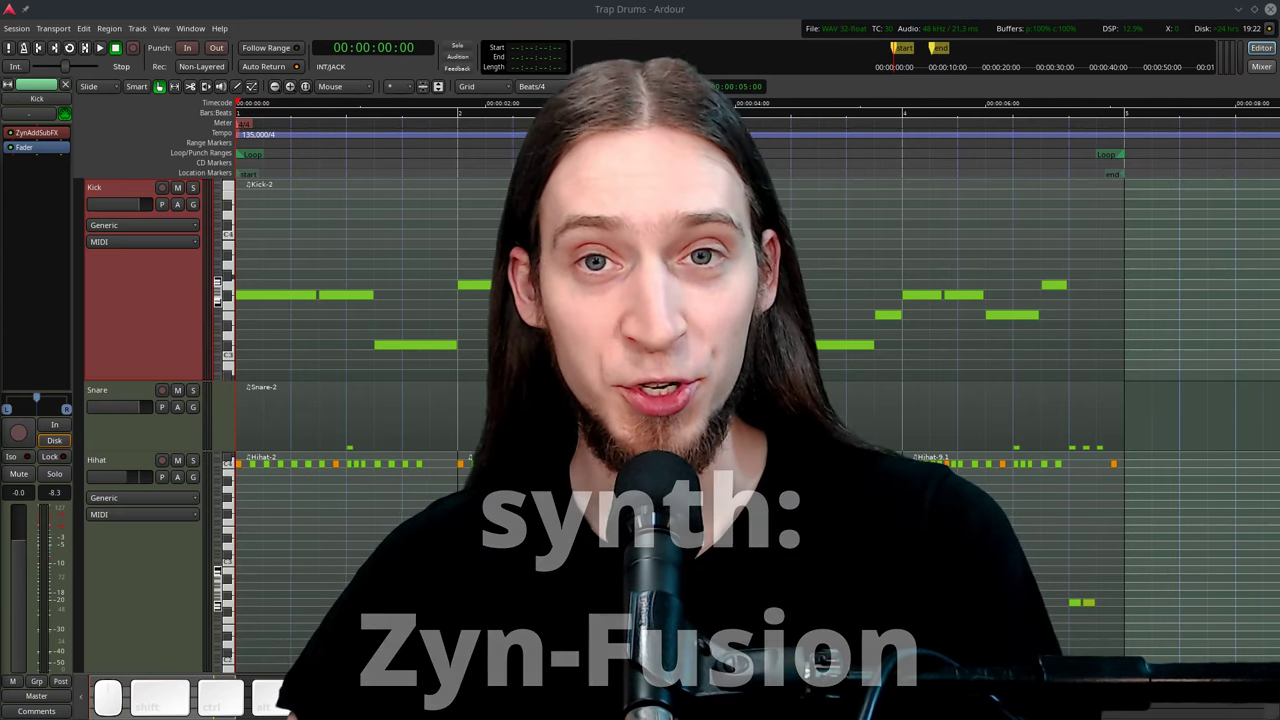
{"action": "scroll", "scroll_direction": "up", "scroll_amount": 3}
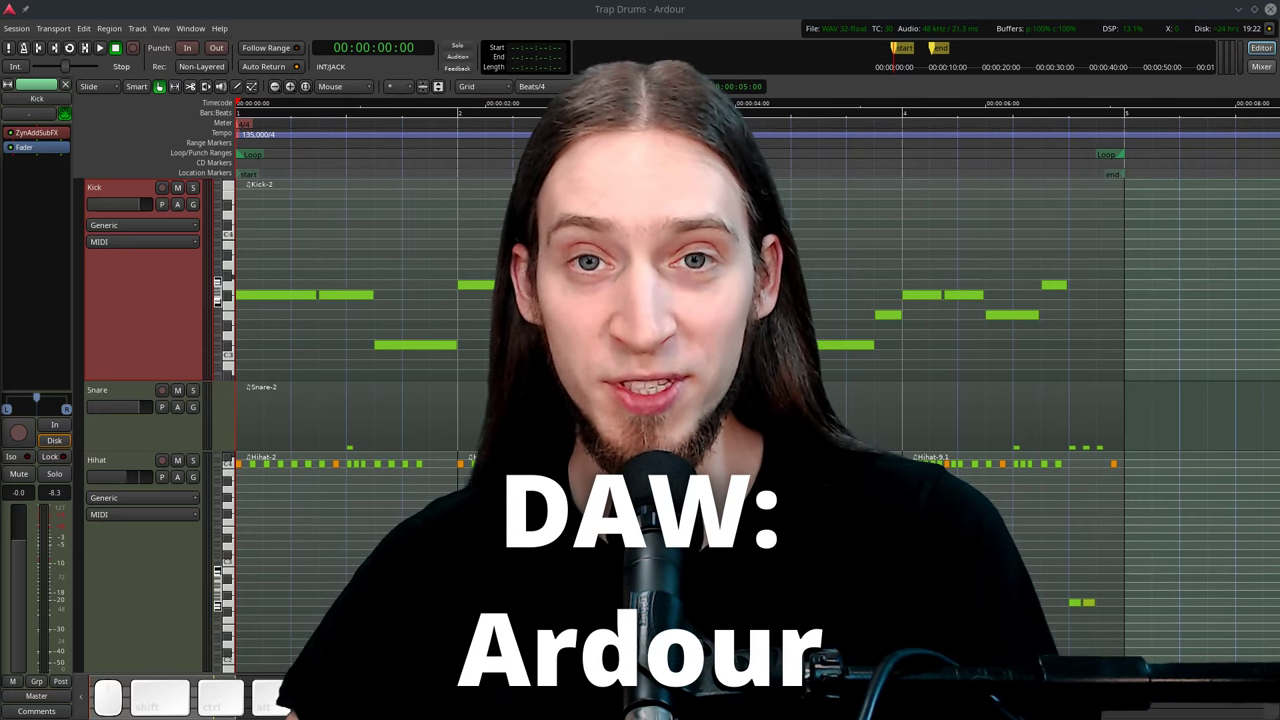
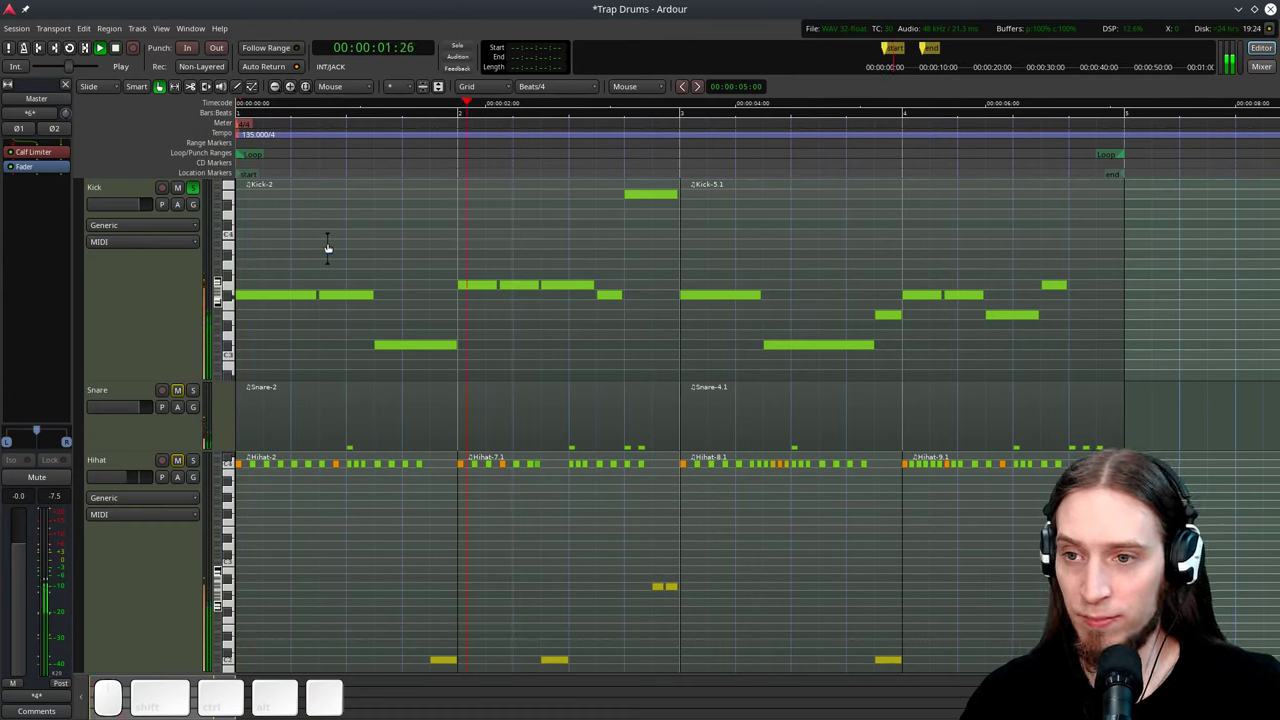
{"action": "key", "text": "space"}
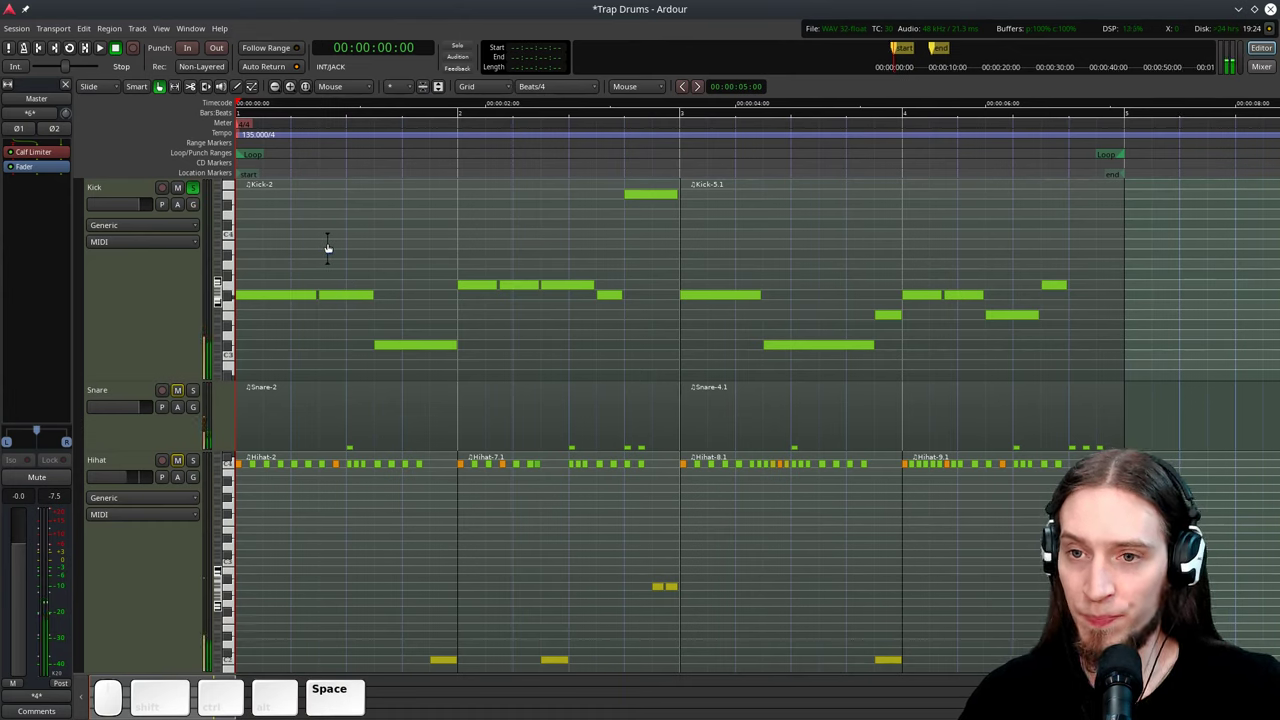
{"action": "left_click", "coordinate": [224, 284]}
{"action": "left_click", "coordinate": [171, 302]}
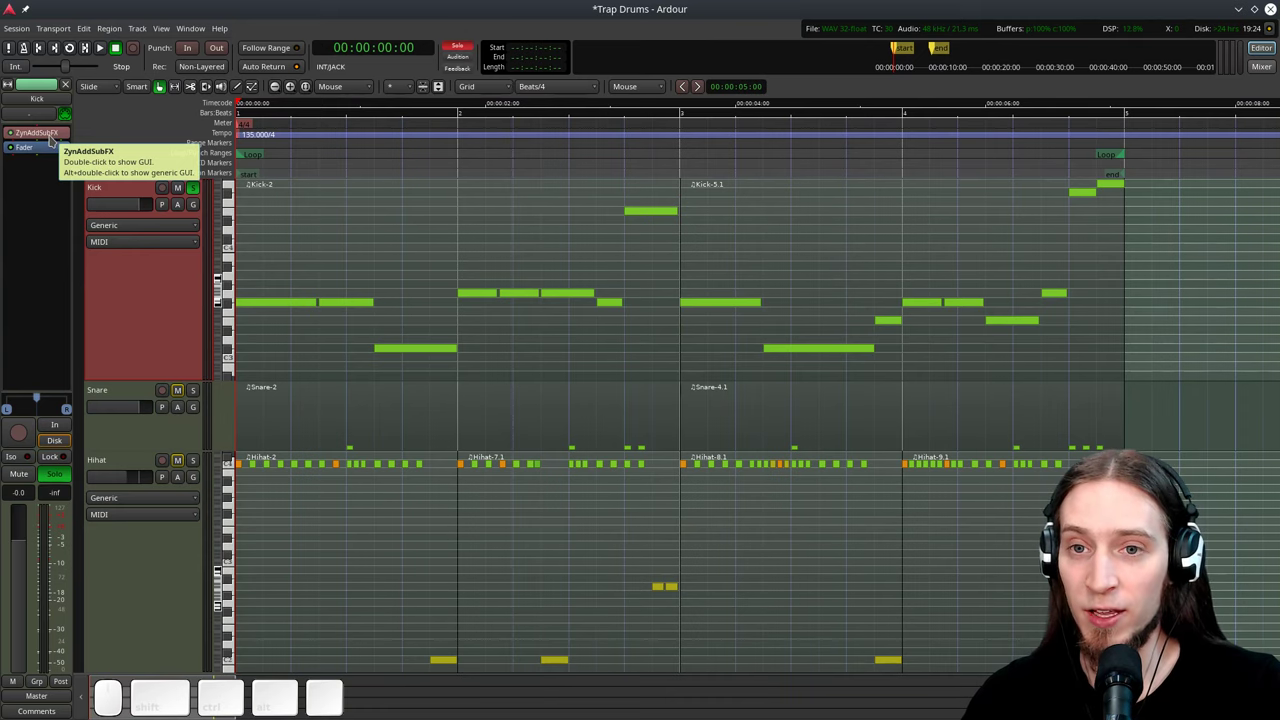
Bring up the Kick's ZynAddSubFX window and enter the additive synth voice editor.
{"action": "left_click", "coordinate": [55, 138]}
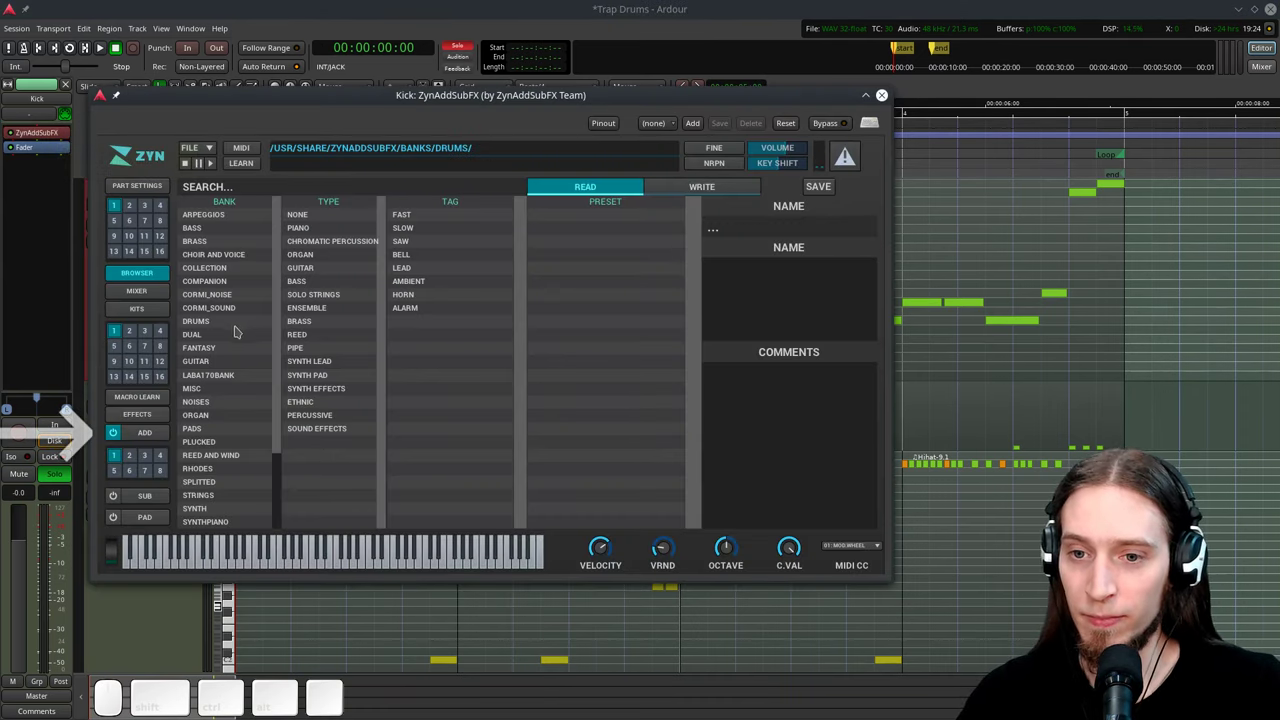
{"action": "left_click", "coordinate": [166, 433]}
{"action": "key", "text": "space"}
{"action": "left_click", "coordinate": [276, 520]}
{"action": "key", "text": "space"}
{"action": "key", "text": "space"}
Lower the kick voice's global octave to -2 and audition it with the loop.
{"action": "left_click", "coordinate": [269, 421]}
{"action": "left_click", "coordinate": [269, 421]}
{"action": "key", "text": "space"}
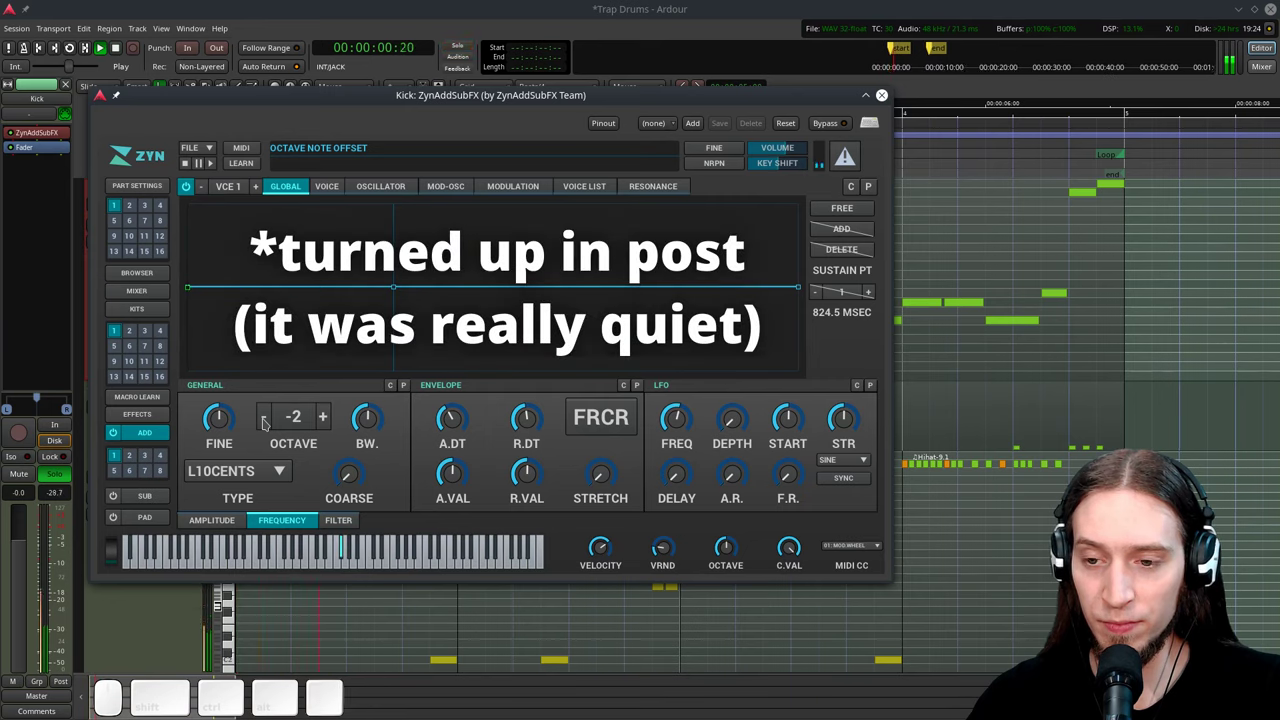
{"action": "key", "text": "space"}
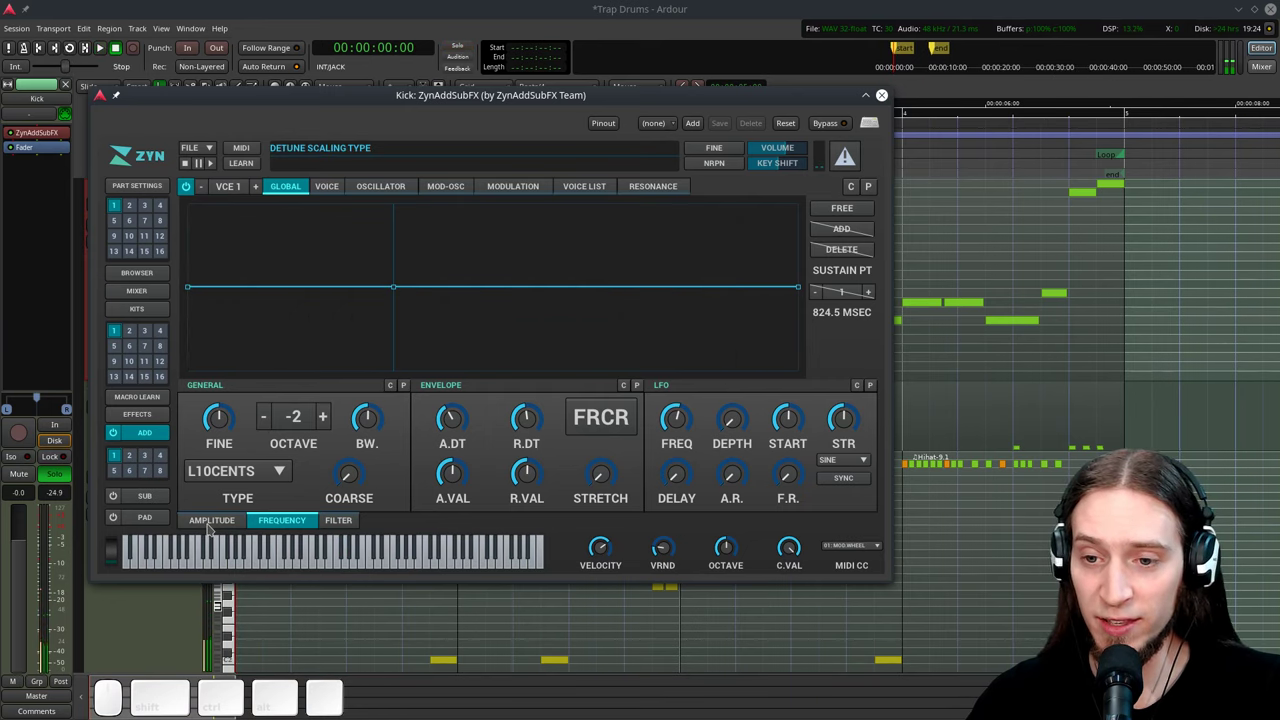
Raise the voice volume and drop the amplitude envelope's sustain level to silence, auditioning.
{"action": "left_click", "coordinate": [217, 521]}
{"action": "left_click_drag", "start_coordinate": [210, 422], "coordinate": [210, 391]}
{"action": "key", "text": "space"}
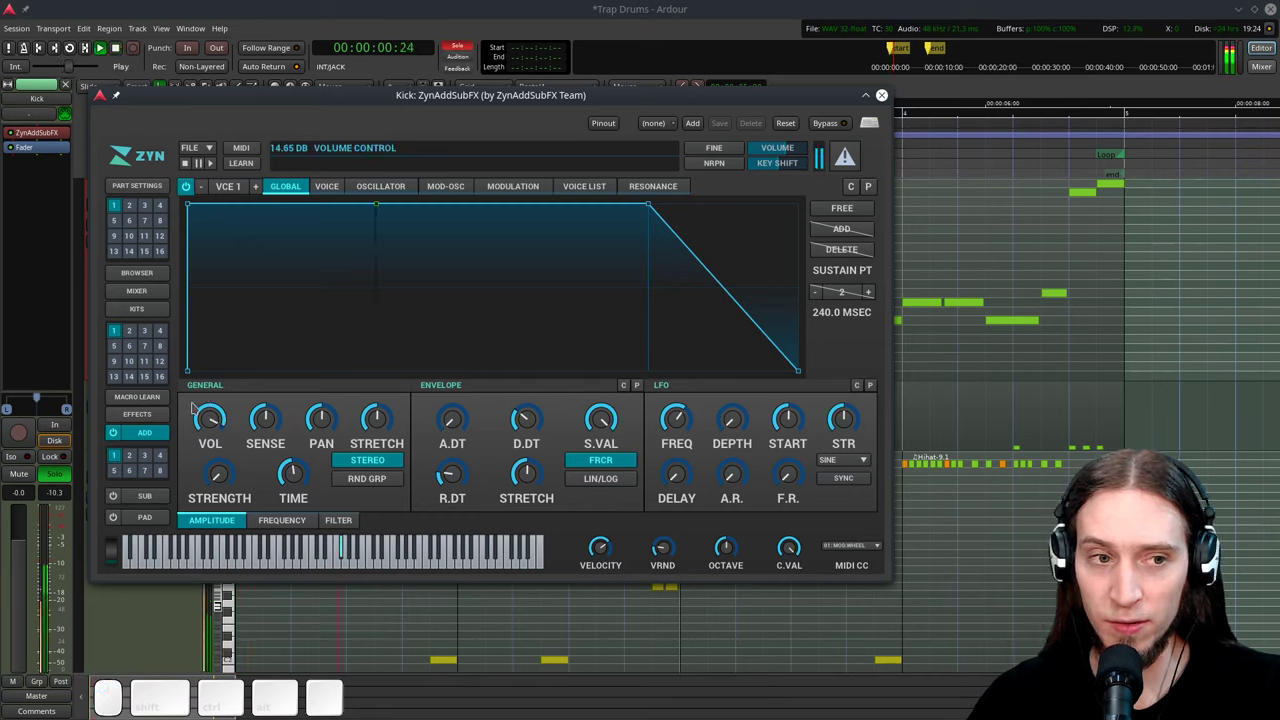
{"action": "key", "text": "space"}
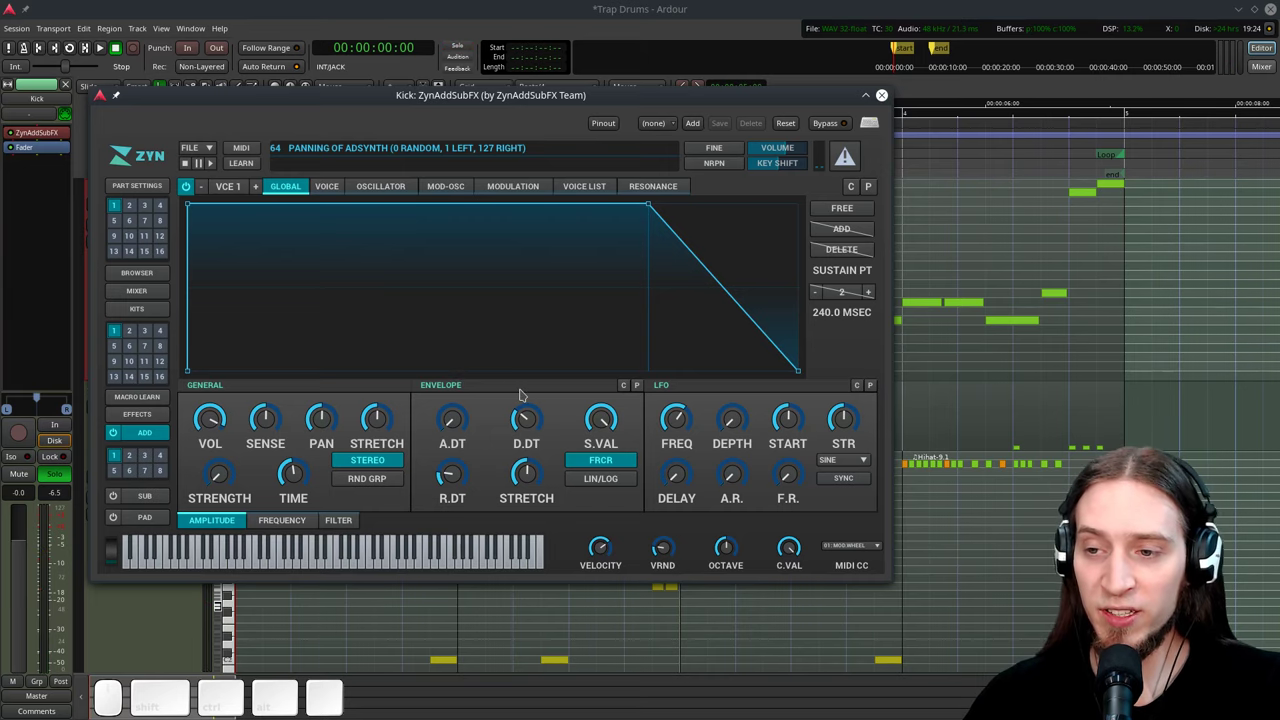
{"action": "left_click", "coordinate": [566, 392]}
{"action": "left_click_drag", "start_coordinate": [608, 415], "coordinate": [599, 490]}
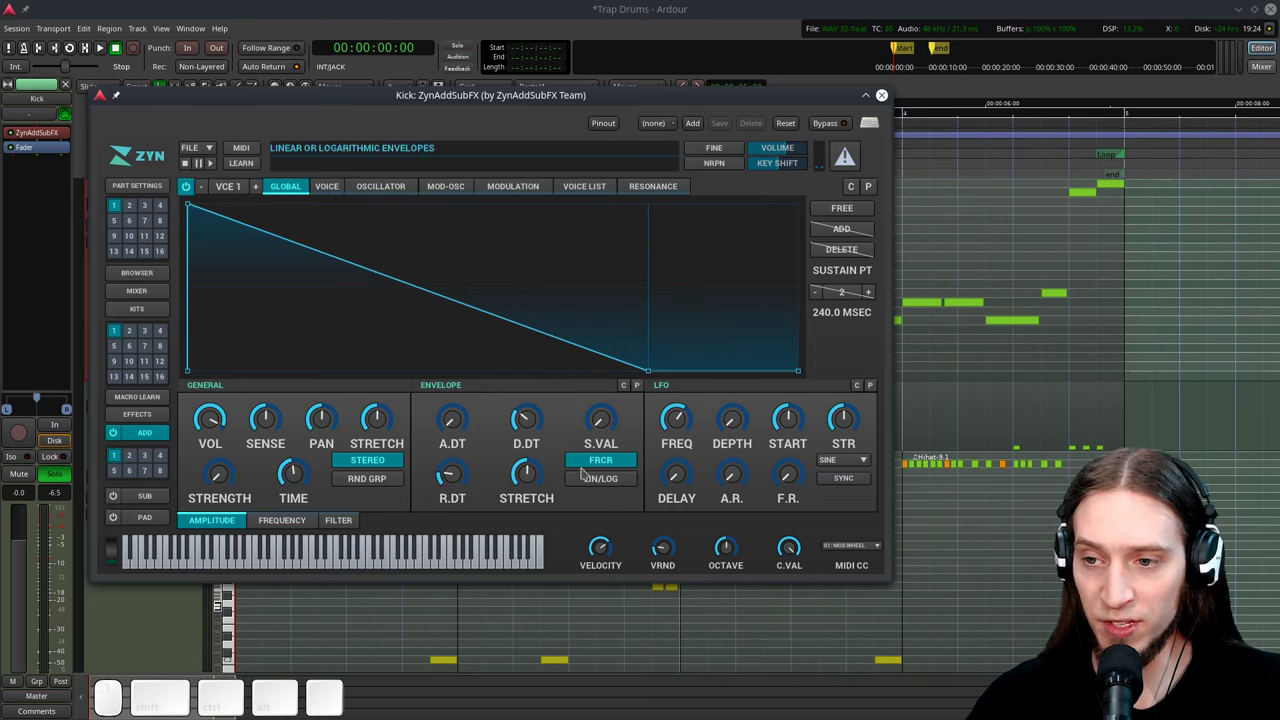
{"action": "key", "text": "space"}
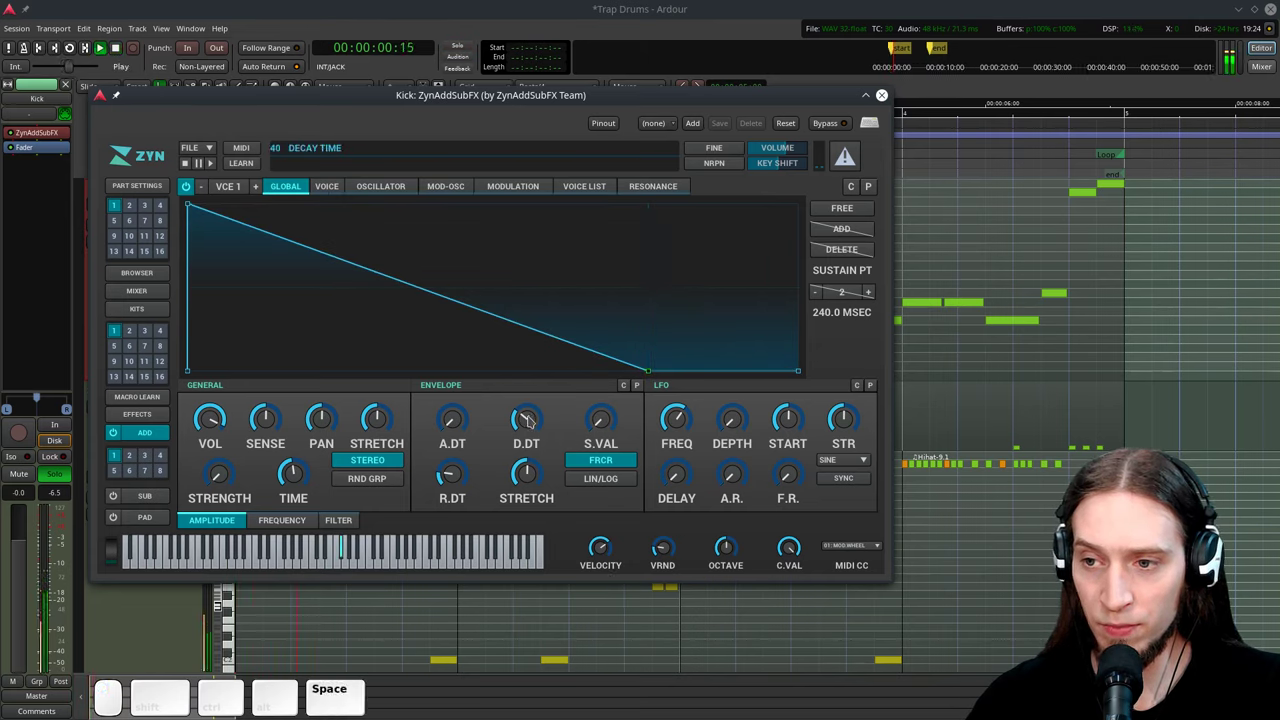
{"action": "key", "text": "space"}
Tune the amplitude decay to about 646 ms and audition the kick.
{"action": "left_click_drag", "start_coordinate": [541, 422], "coordinate": [545, 389]}
{"action": "key", "text": "space"}
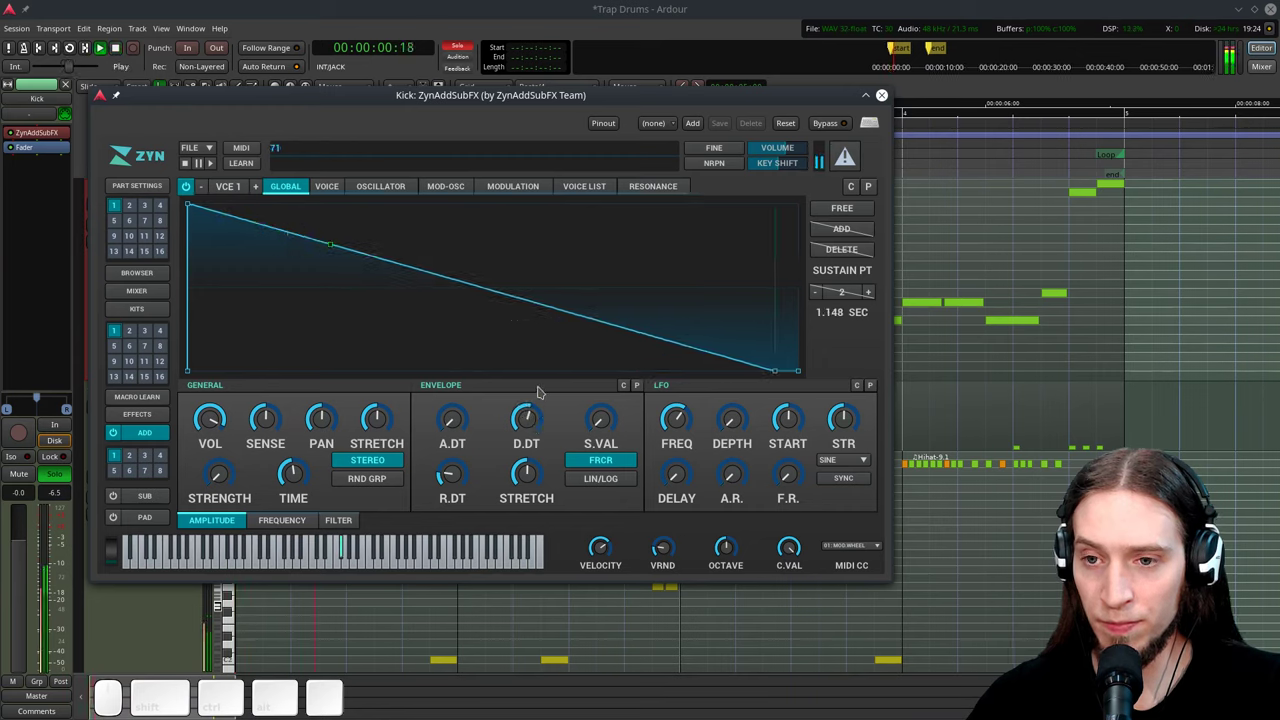
{"action": "key", "text": "space"}
{"action": "left_click", "coordinate": [536, 422]}
{"action": "key", "text": "space"}
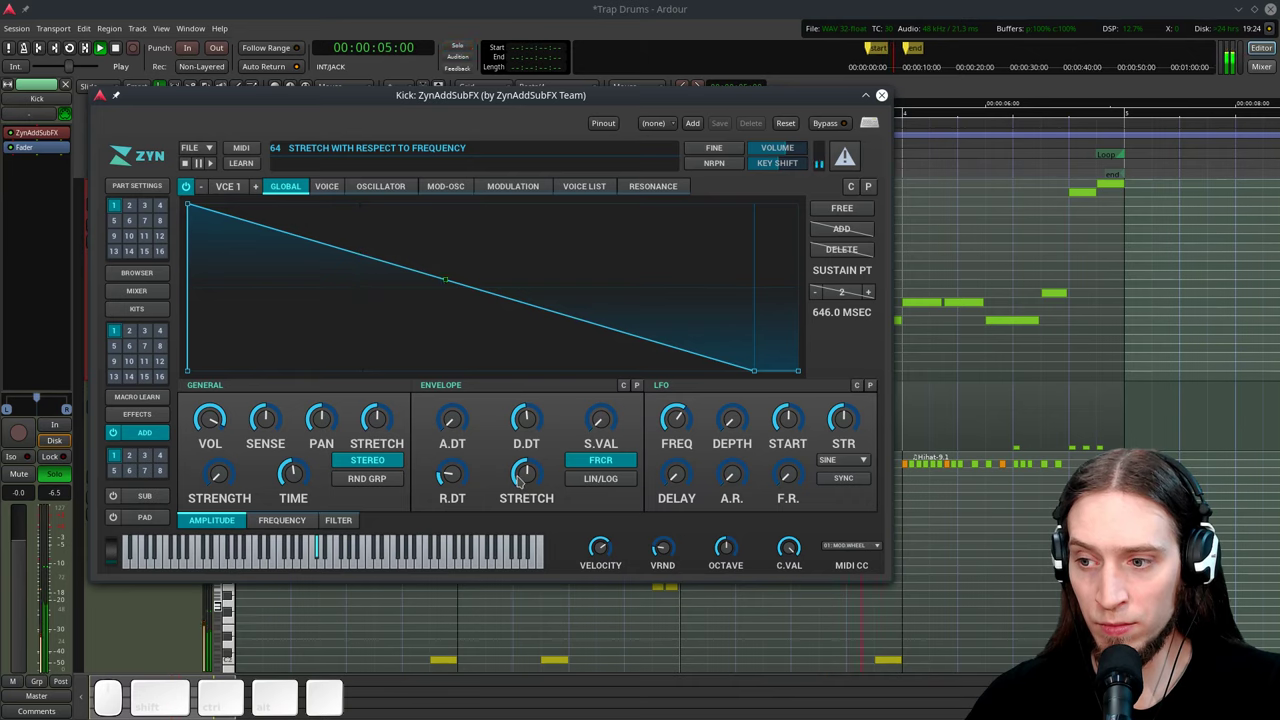
Set a frequency envelope that sweeps the pitch down over about 103 ms, then audition it.
{"action": "key", "text": "space"}
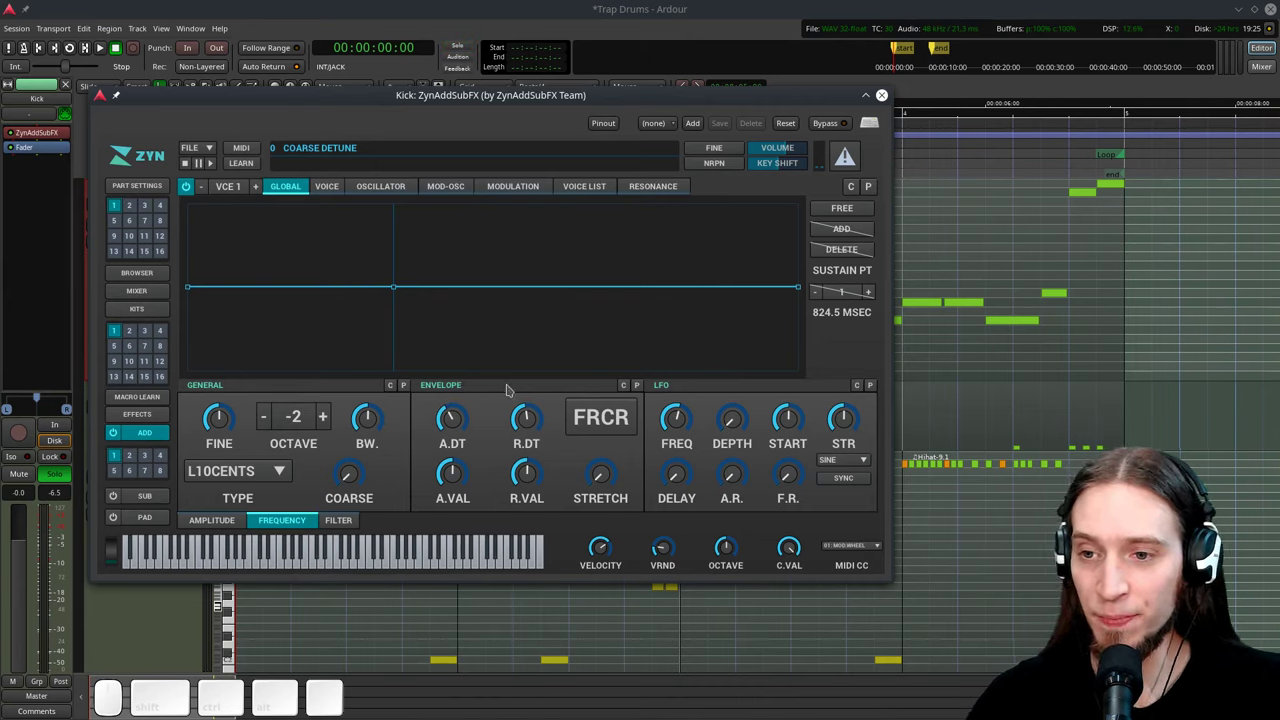
{"action": "left_click", "coordinate": [509, 389]}
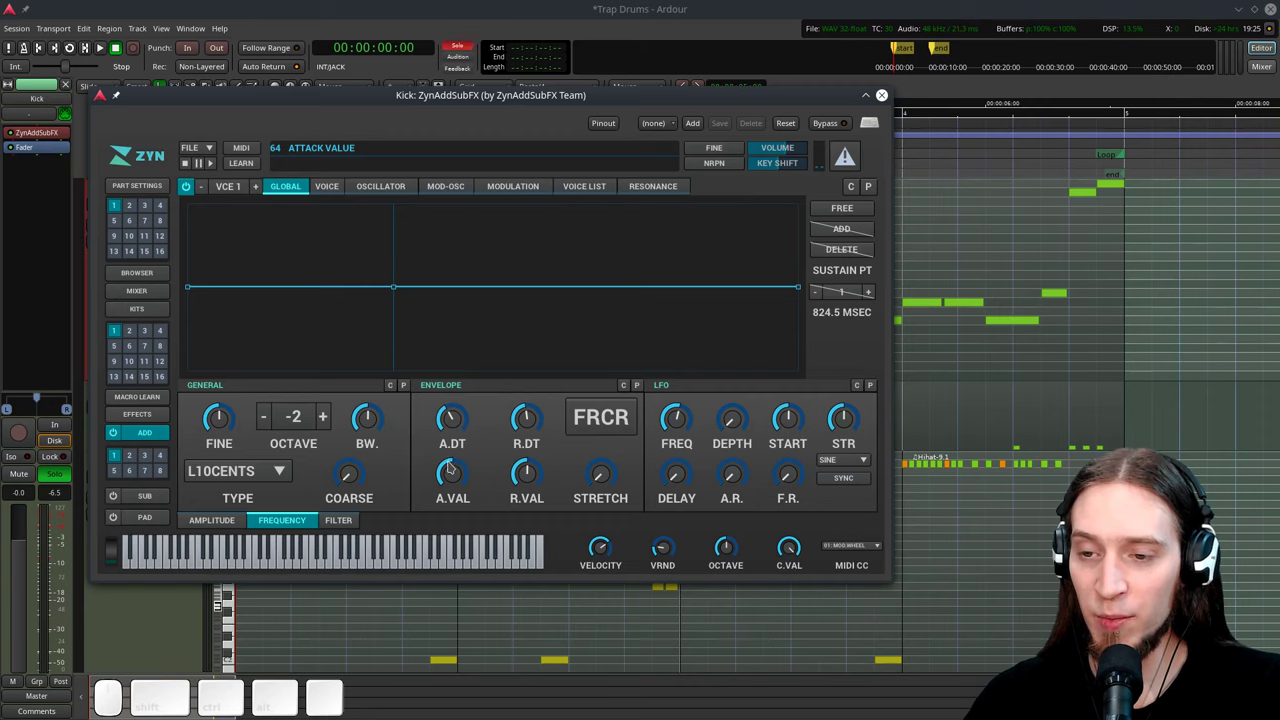
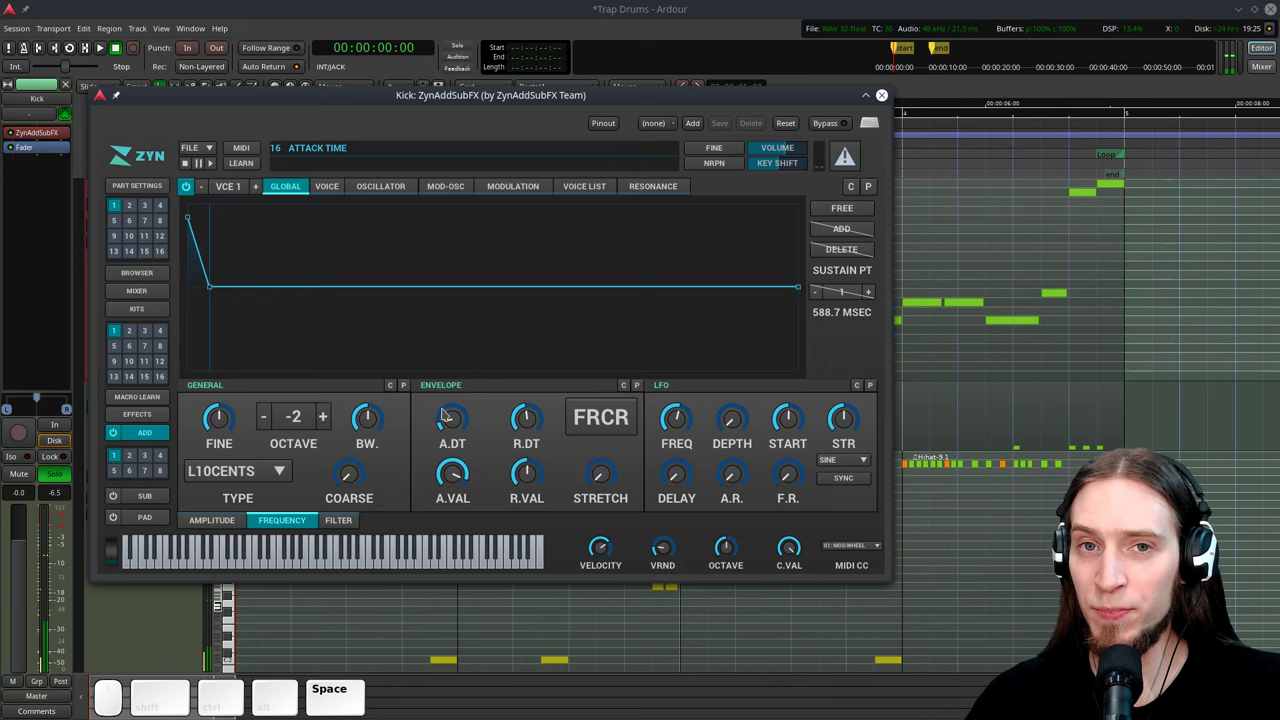
{"action": "left_click_drag", "start_coordinate": [534, 478], "coordinate": [540, 455]}
{"action": "left_click_drag", "start_coordinate": [539, 424], "coordinate": [544, 473]}
{"action": "key", "text": "space"}
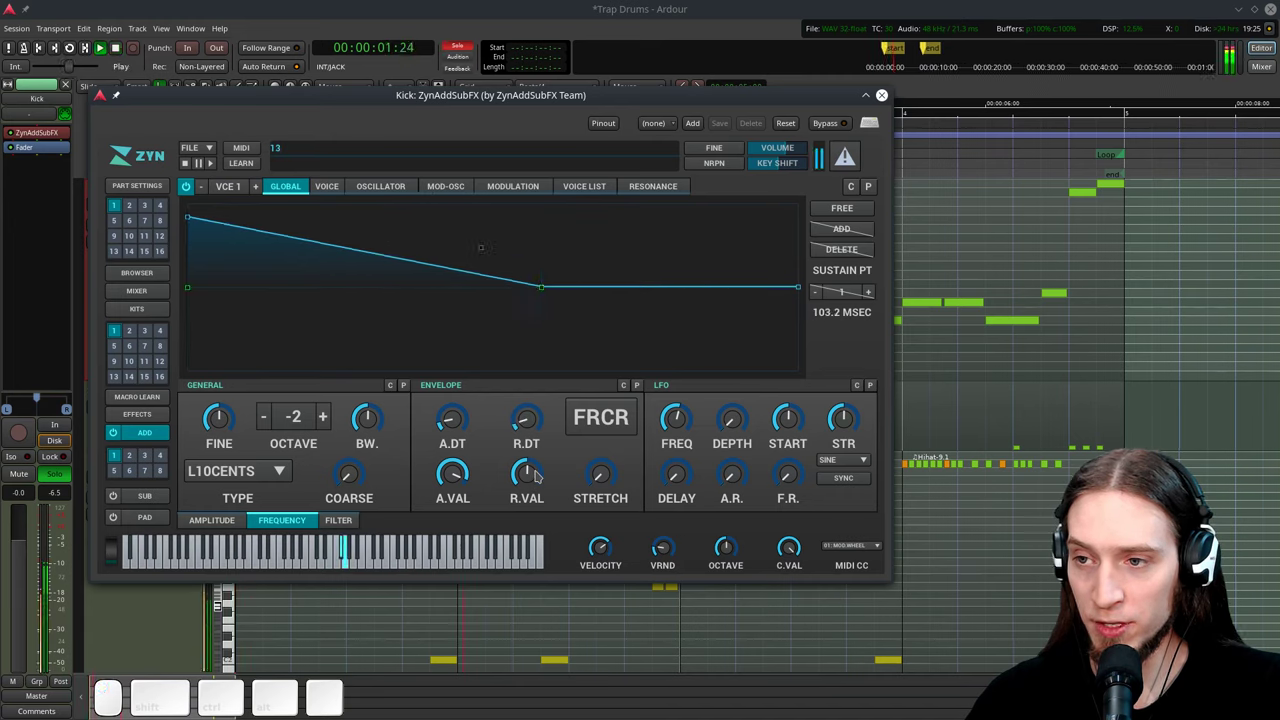
{"action": "key", "text": "space"}
Switch the pitch envelope to free-form, add a point and form a sharp initial drop.
{"action": "left_click", "coordinate": [837, 211]}
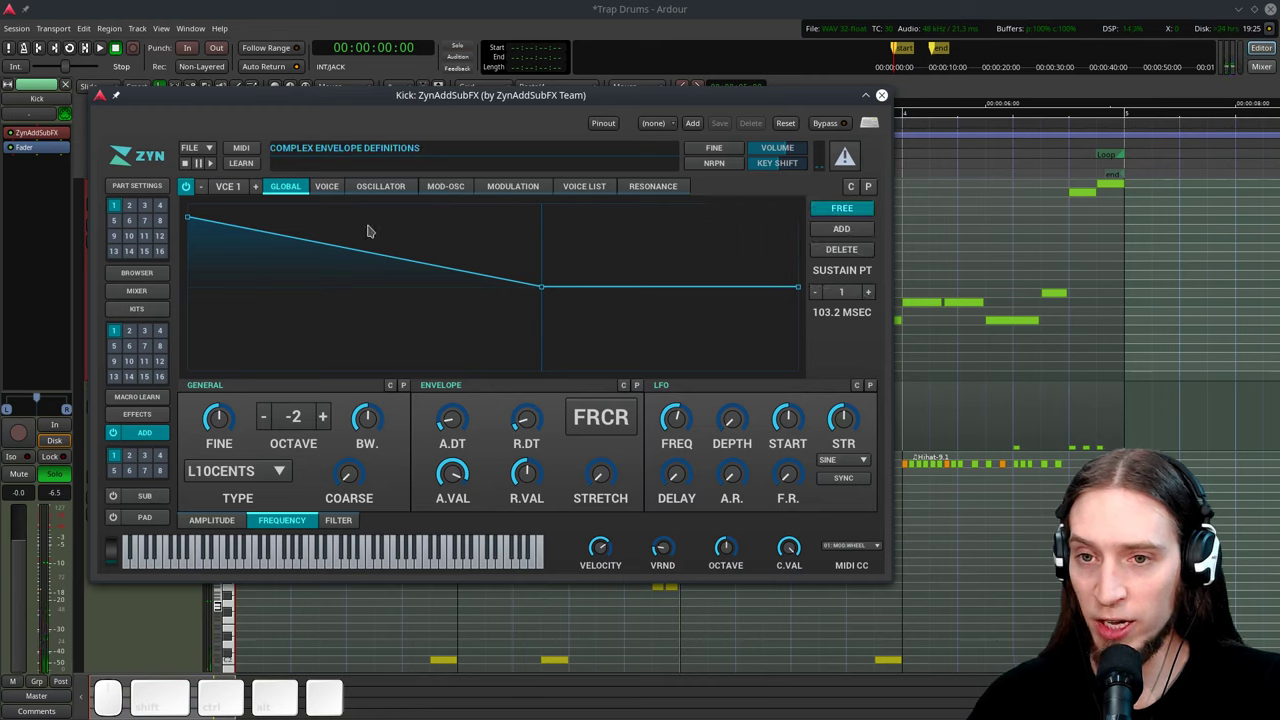
{"action": "left_click_drag", "start_coordinate": [197, 220], "coordinate": [892, 226]}
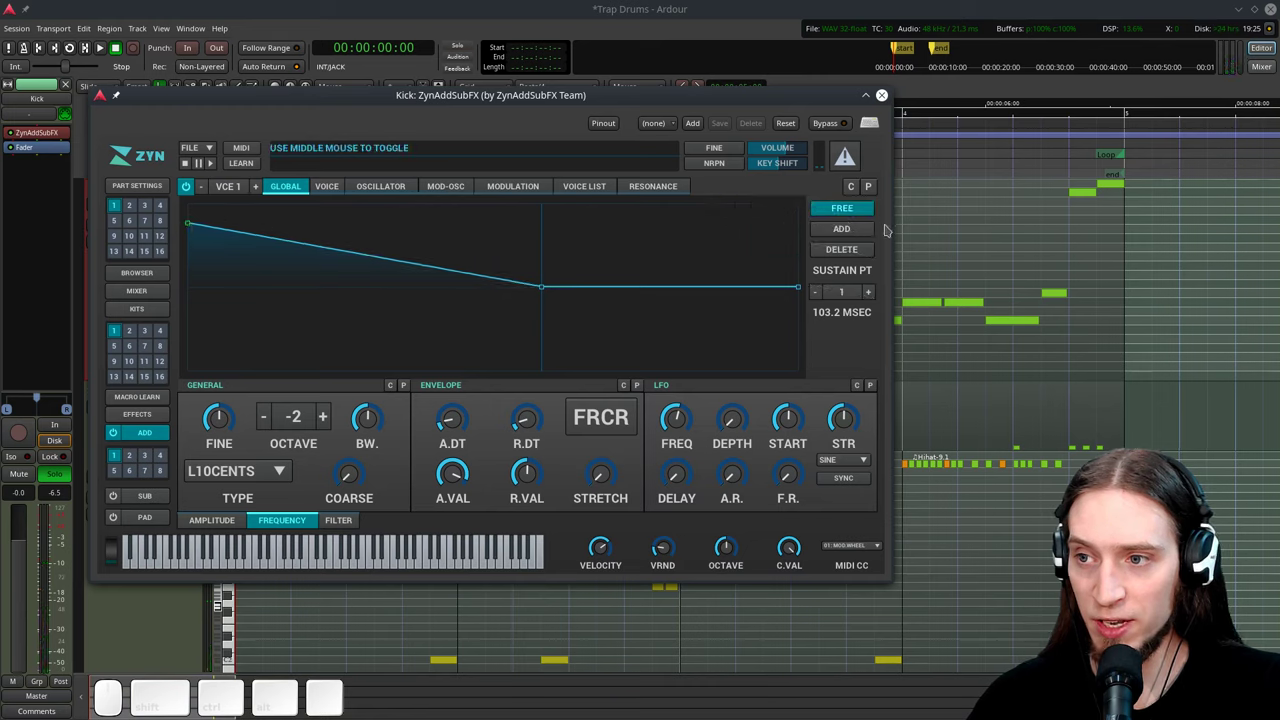
{"action": "left_click", "coordinate": [866, 233]}
{"action": "left_click_drag", "start_coordinate": [772, 226], "coordinate": [159, 235]}
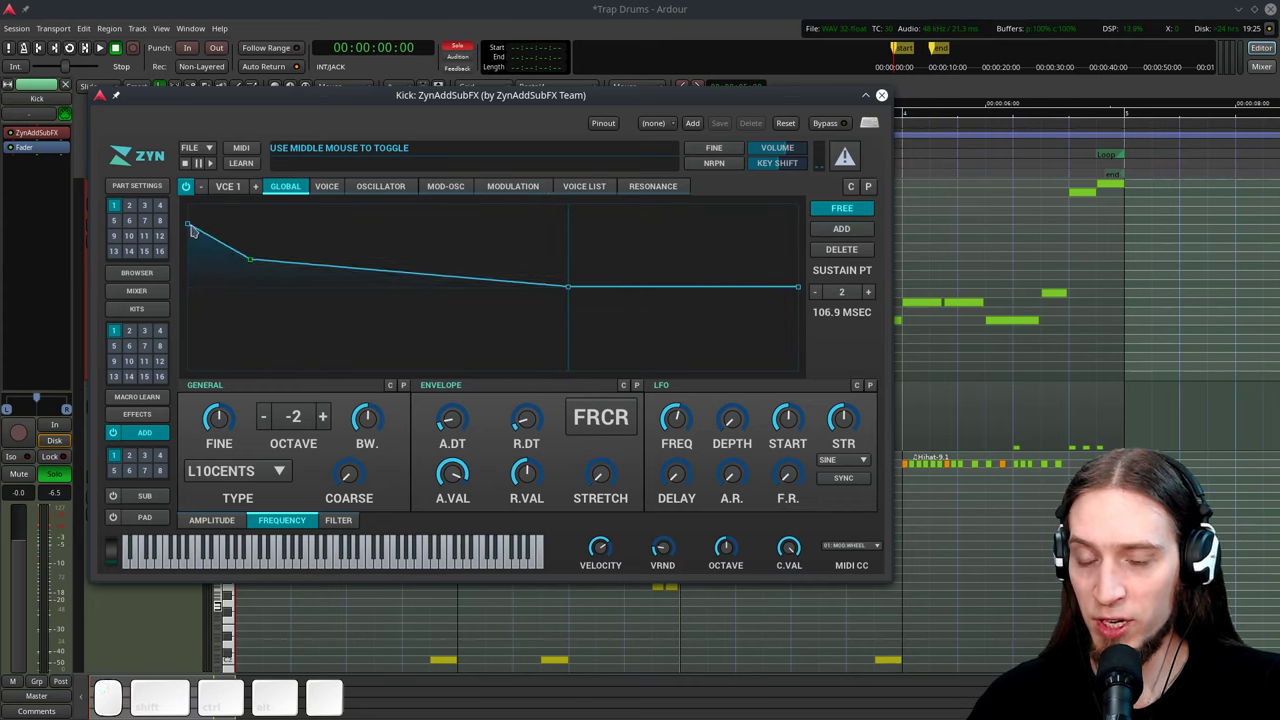
{"action": "left_click", "coordinate": [197, 226]}
{"action": "key", "text": "space"}
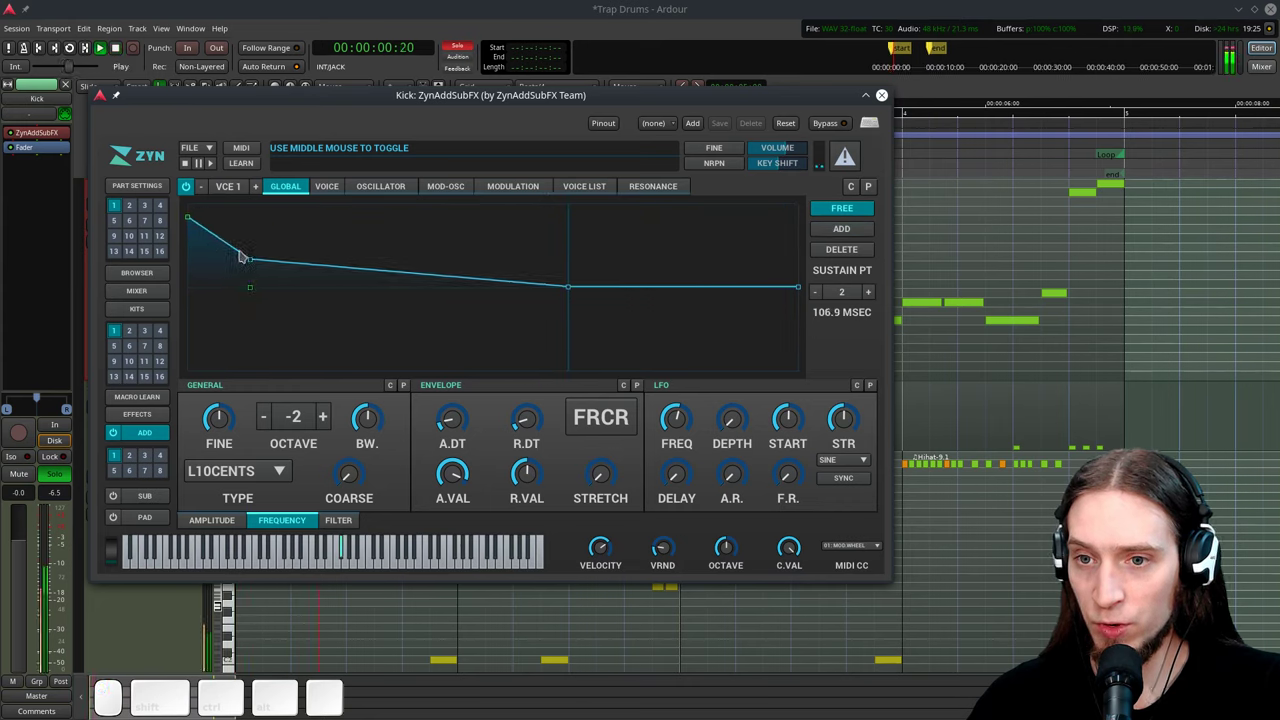
{"action": "key", "text": "space"}
Nudge the knee point into a two-stage drop of about 115 ms, auditioning between moves.
{"action": "left_click", "coordinate": [256, 260]}
{"action": "key", "text": "space"}
{"action": "key", "text": "space"}
{"action": "left_click", "coordinate": [197, 220]}
{"action": "key", "text": "space"}
{"action": "key", "text": "space"}
{"action": "left_click", "coordinate": [355, 272]}
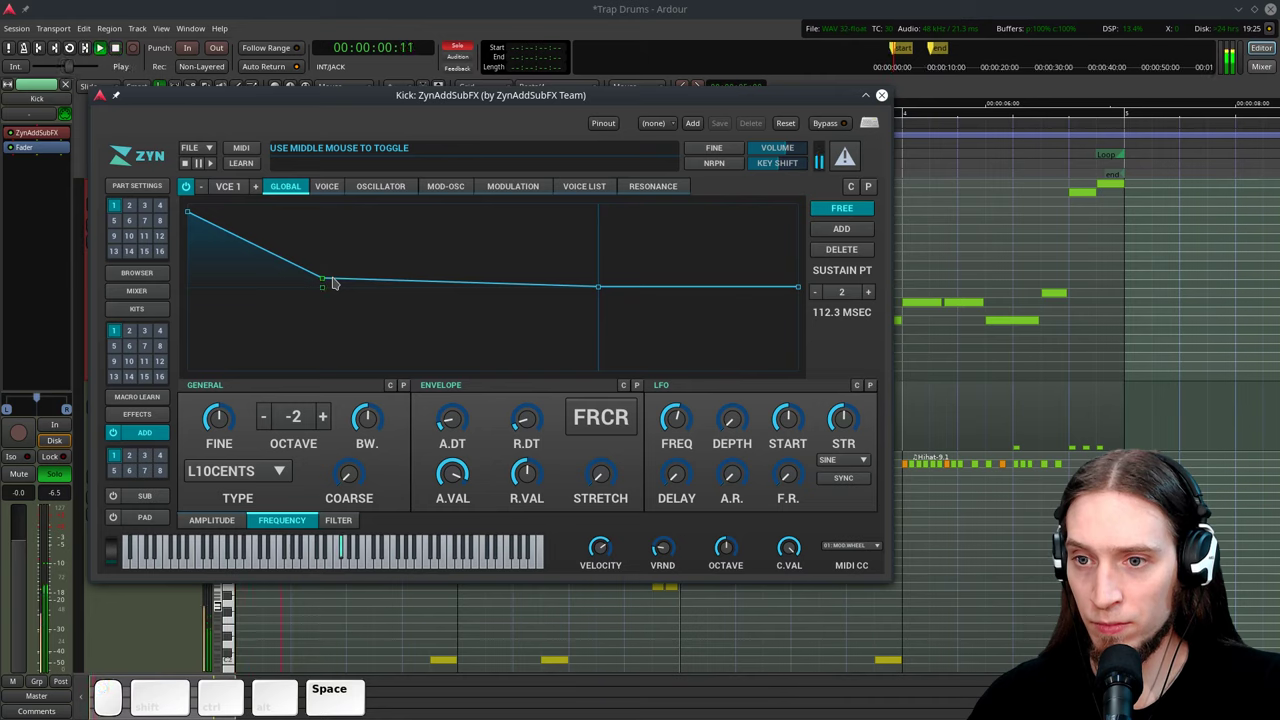
{"action": "left_click", "coordinate": [329, 279]}
{"action": "key", "text": "space"}
{"action": "key", "text": "space"}
{"action": "left_click", "coordinate": [407, 260]}
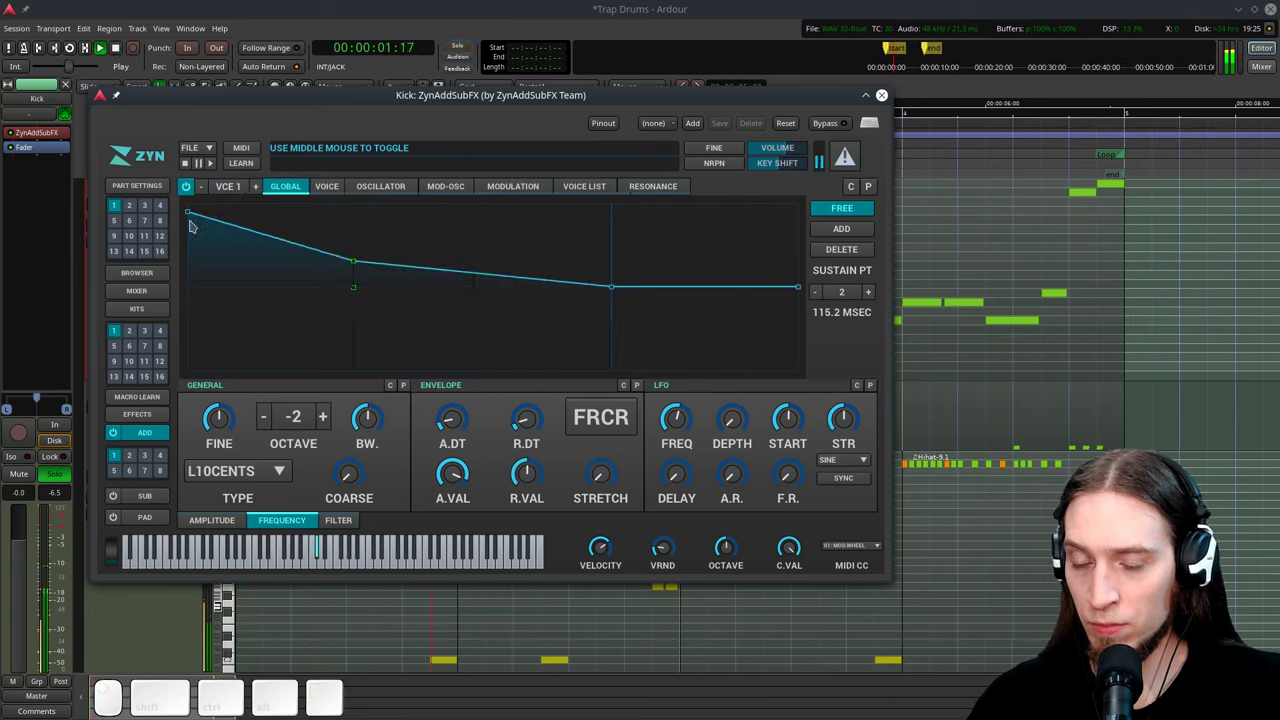
{"action": "key", "text": "space"}
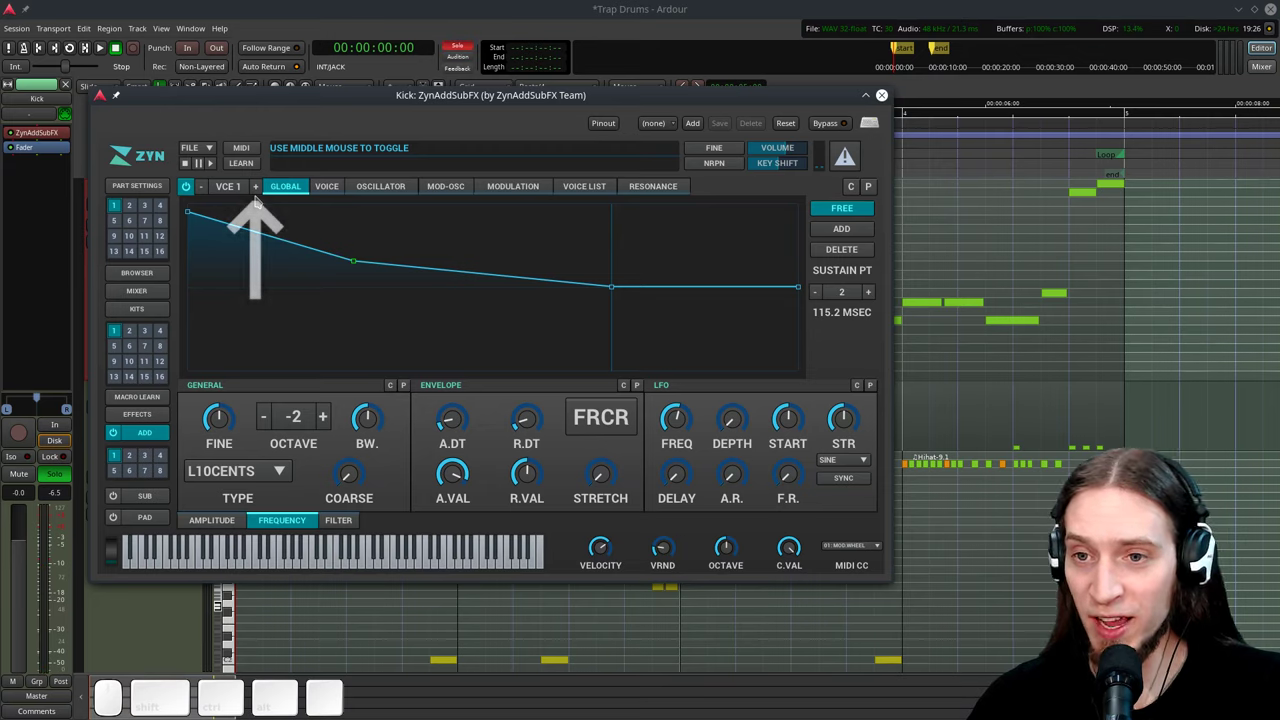
Create and enable voice 2, show its amplitude settings and turn its volume down after auditioning.
{"action": "left_click", "coordinate": [263, 189]}
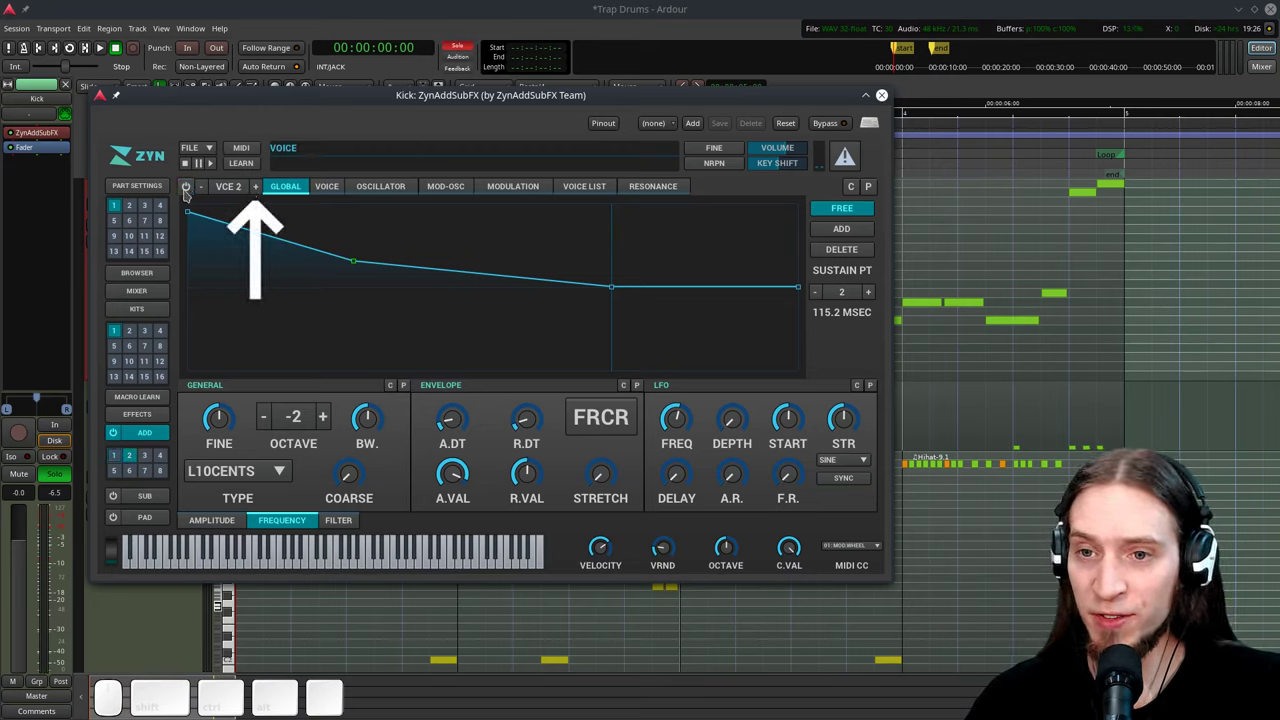
{"action": "left_click", "coordinate": [197, 191]}
{"action": "left_click", "coordinate": [331, 186]}
{"action": "key", "text": "space"}
{"action": "key", "text": "space"}
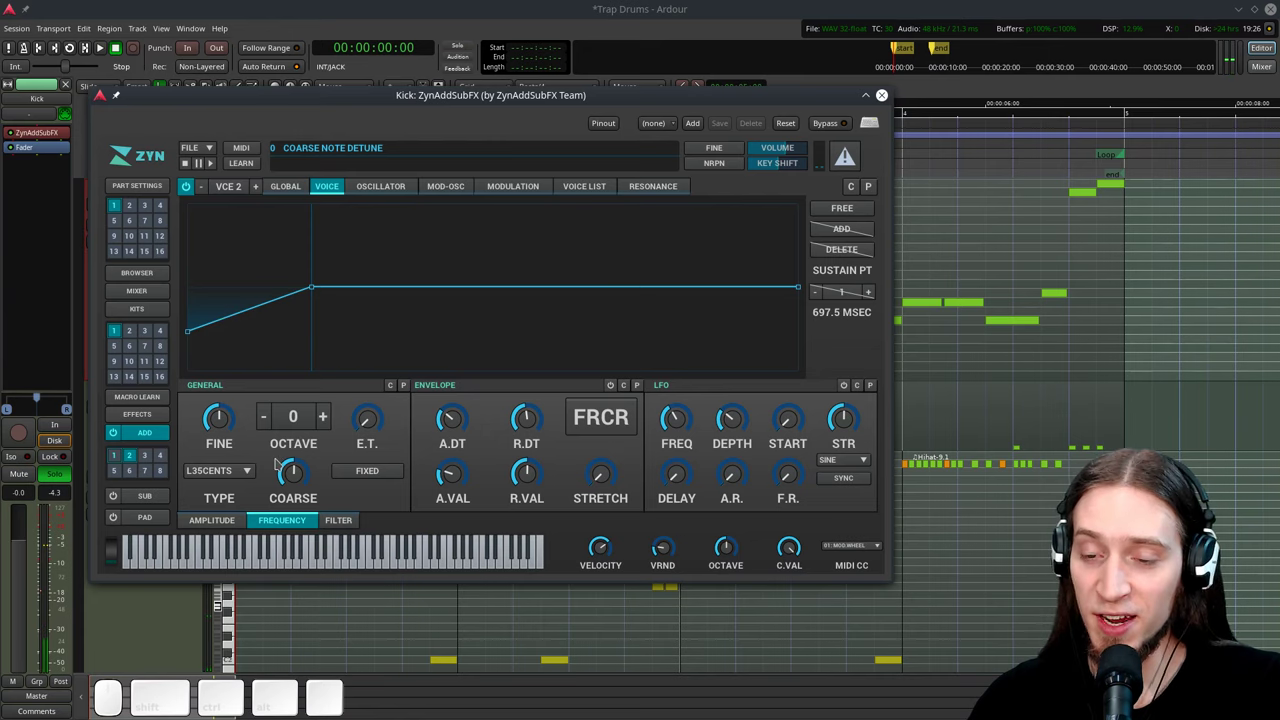
{"action": "left_click", "coordinate": [228, 522]}
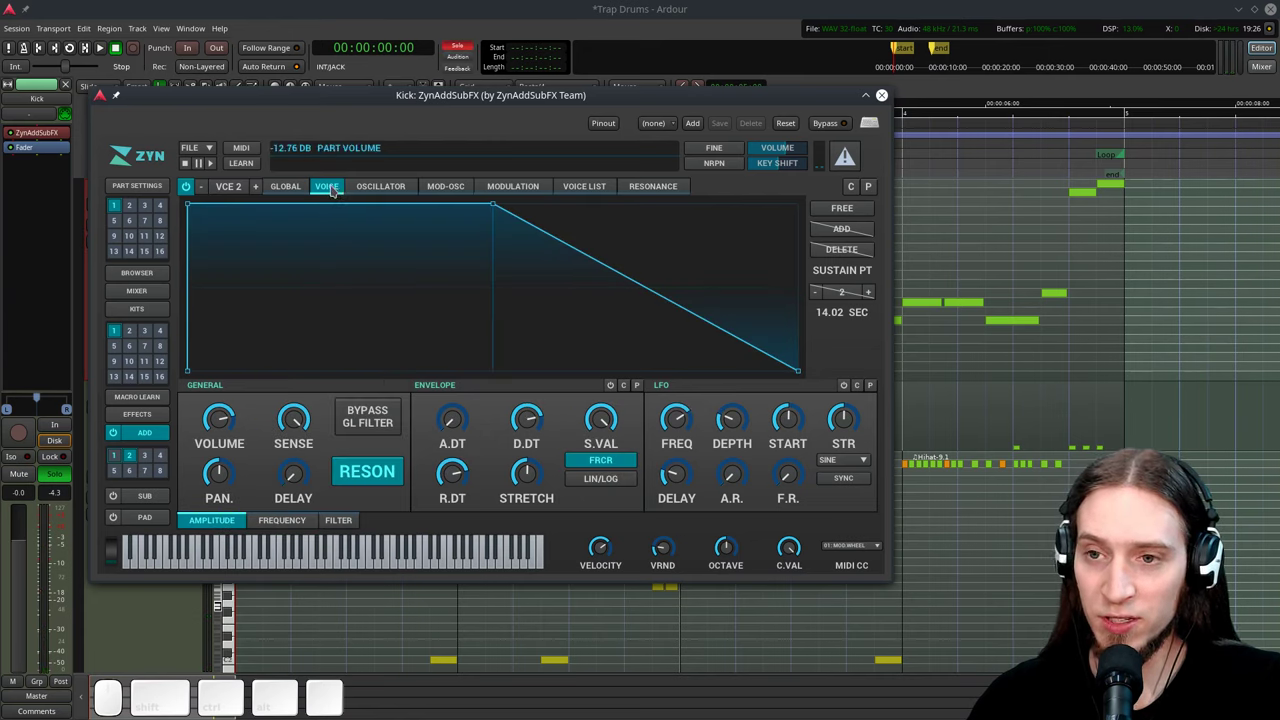
{"action": "left_click", "coordinate": [220, 458]}
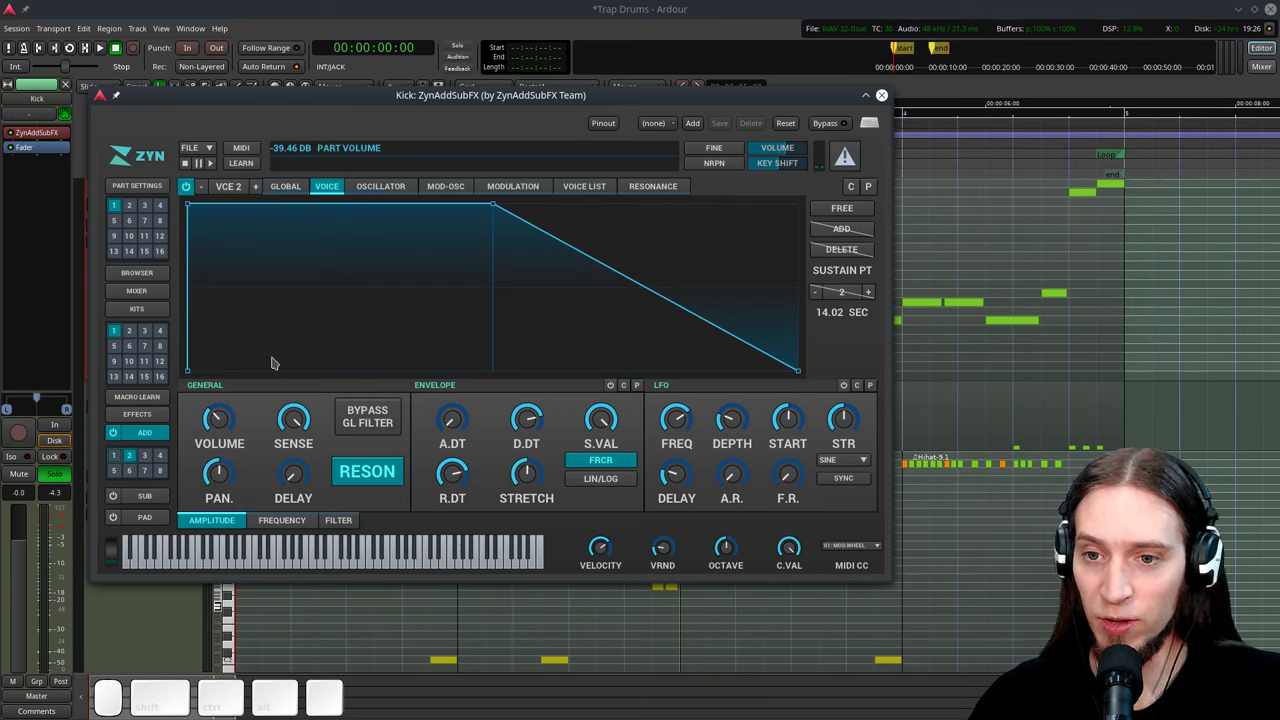
{"action": "key", "text": "space"}
Set voice 2's oscillator type from SOUND to WHITE noise and audition it.
{"action": "key", "text": "space"}
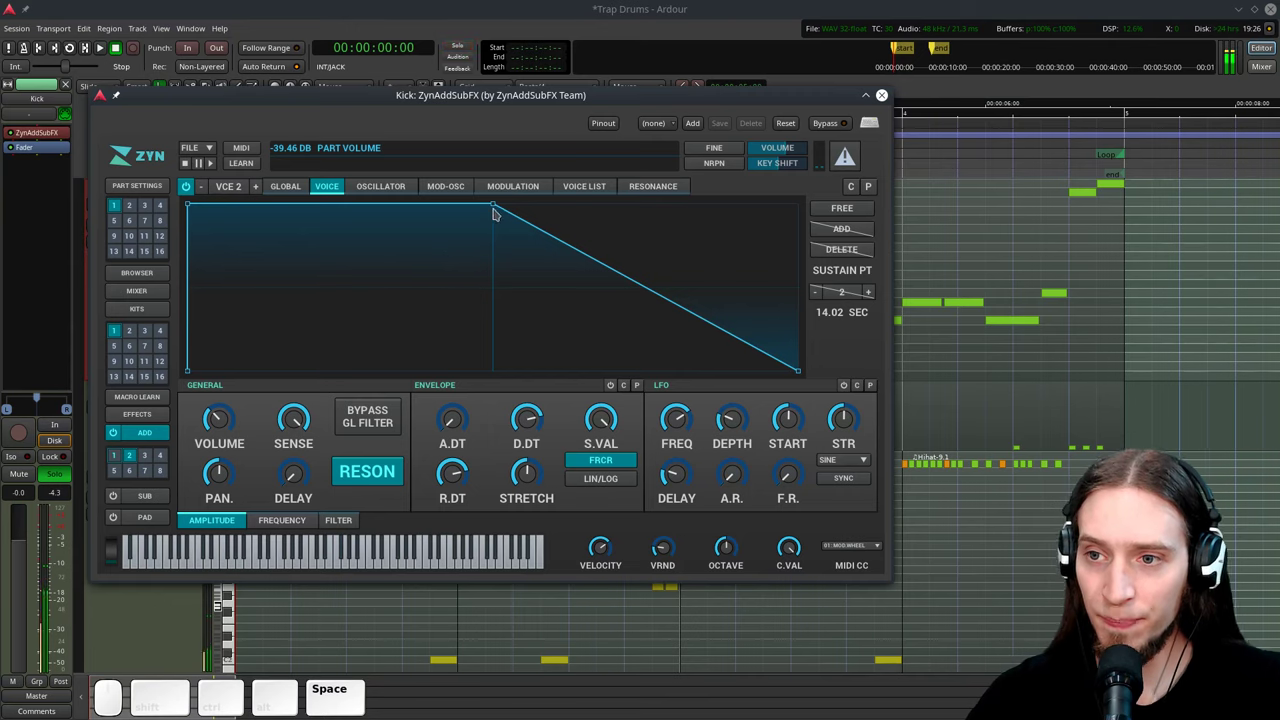
{"action": "left_click", "coordinate": [511, 192]}
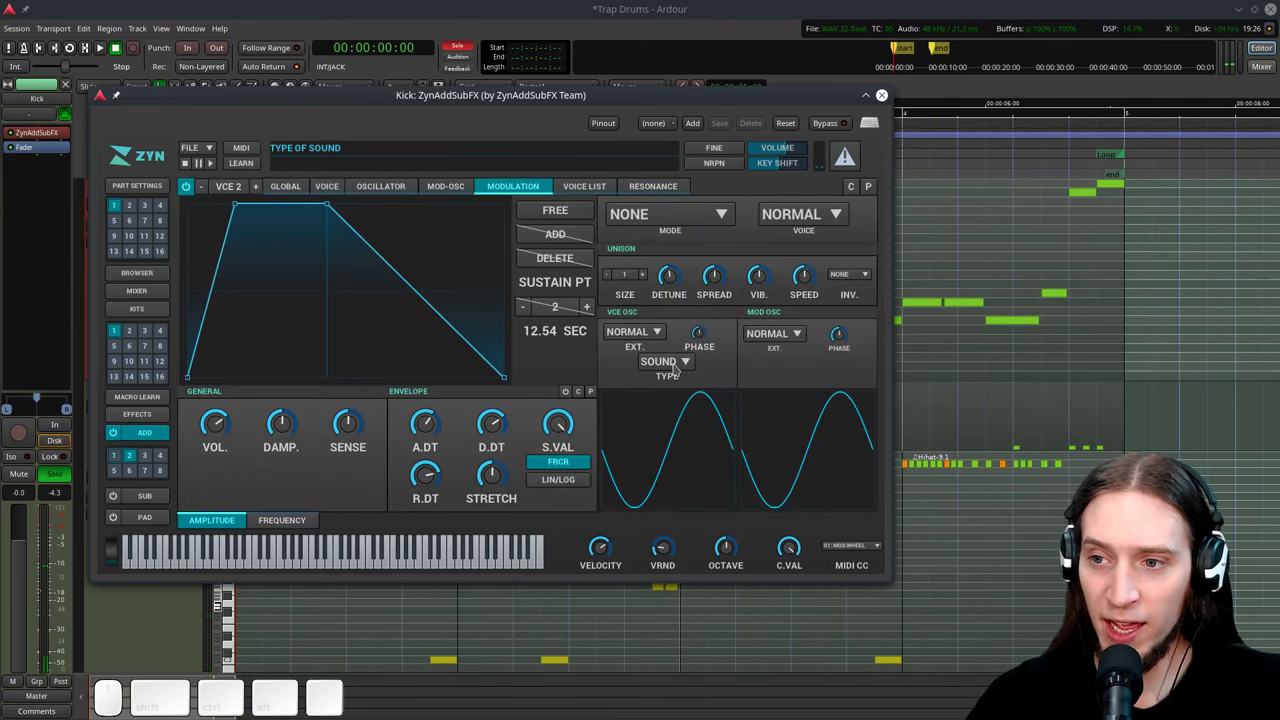
{"action": "left_click", "coordinate": [687, 365]}
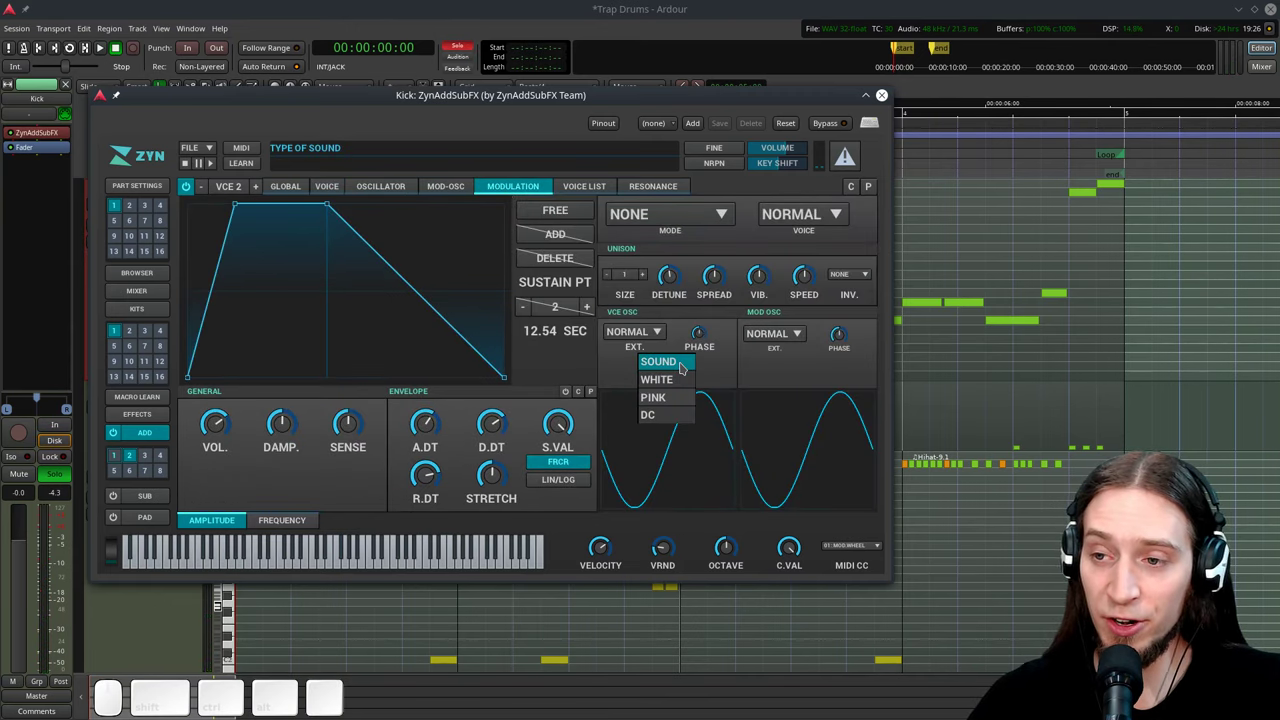
{"action": "left_click", "coordinate": [672, 384]}
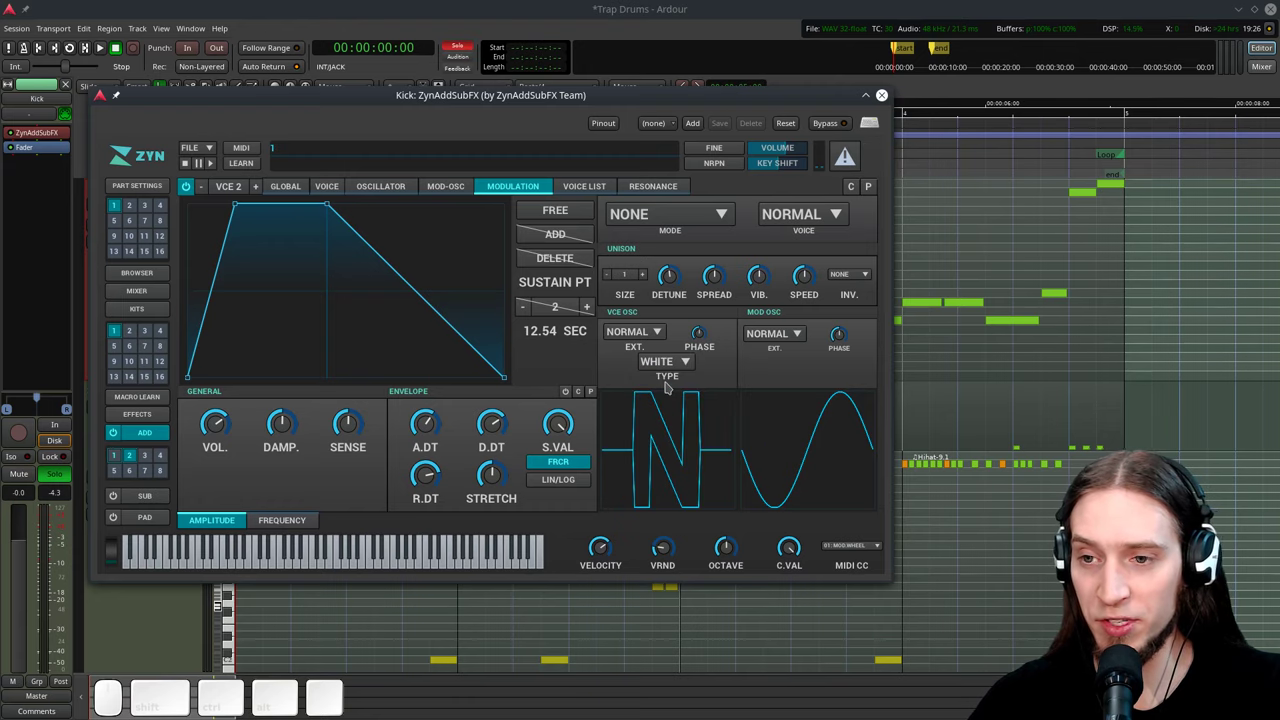
{"action": "key", "text": "space"}
{"action": "key", "text": "space"}
Enable voice 2's amplitude envelope, lower its sustain and adjust the release while the loop plays.
{"action": "left_click", "coordinate": [341, 190]}
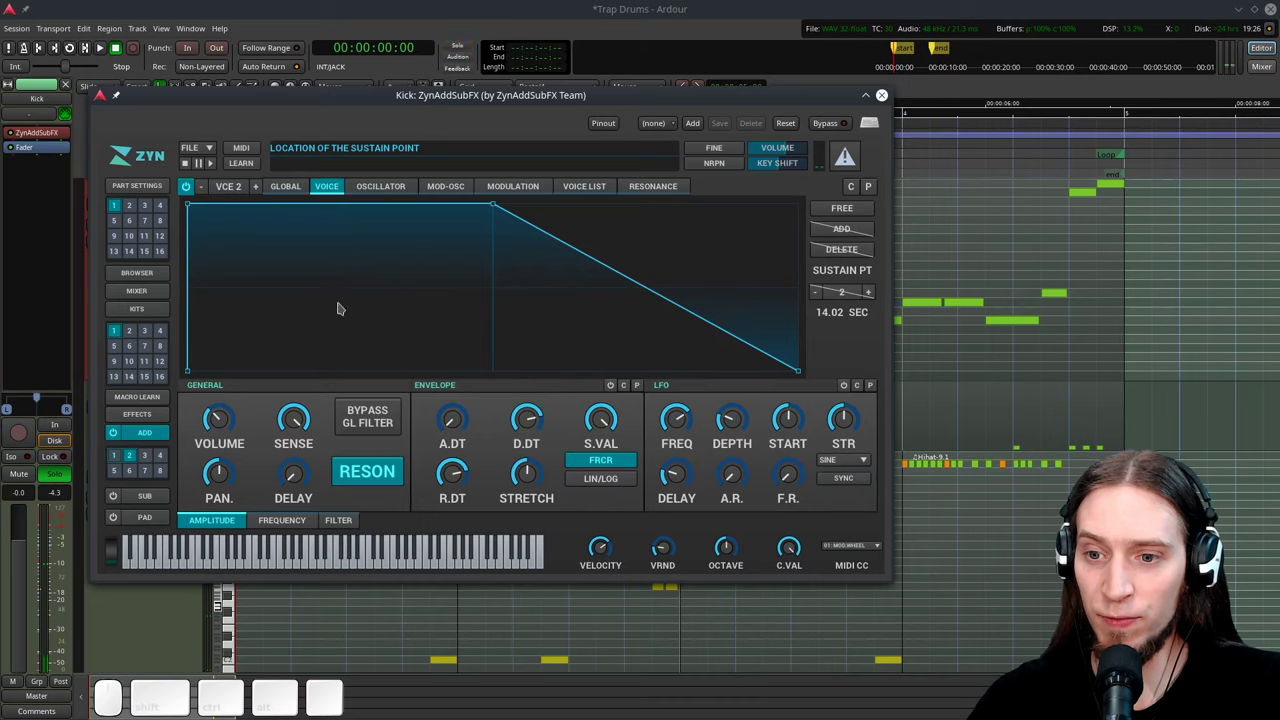
{"action": "left_click", "coordinate": [565, 386]}
{"action": "left_click", "coordinate": [618, 390]}
{"action": "left_click", "coordinate": [613, 422]}
{"action": "key", "text": "space"}
{"action": "left_click_drag", "start_coordinate": [541, 426], "coordinate": [475, 486]}
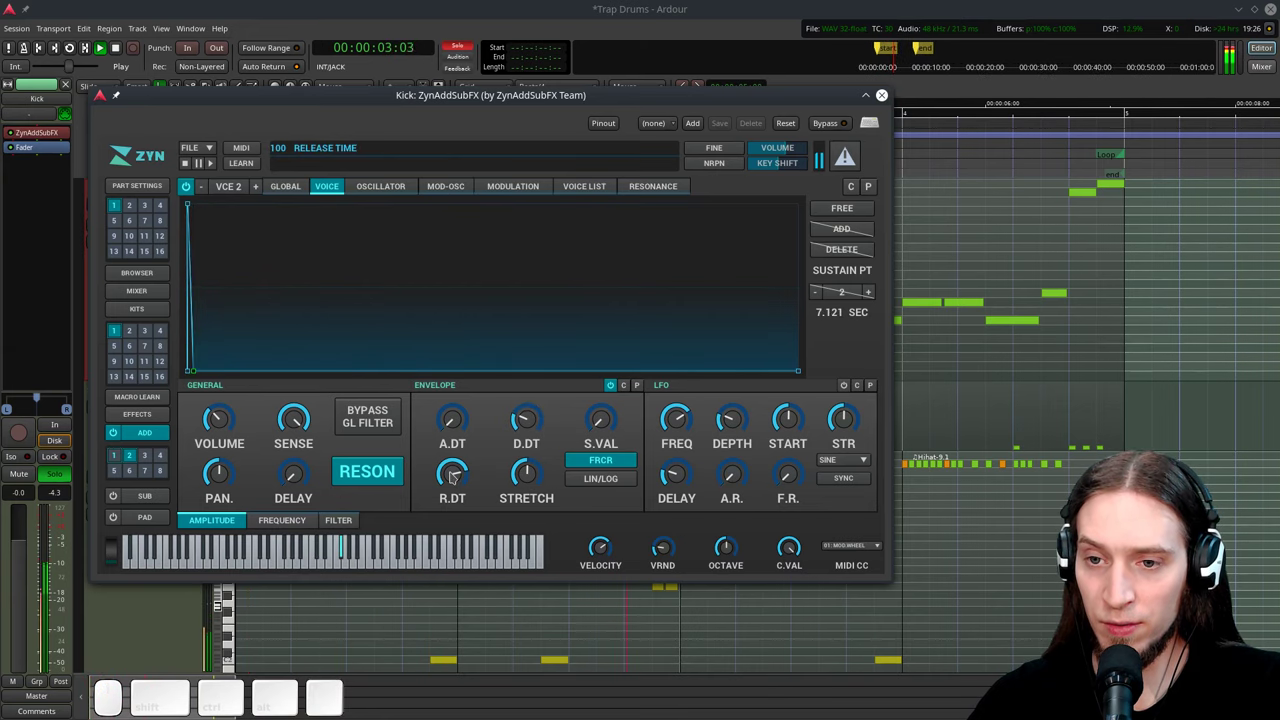
{"action": "key", "text": "space"}
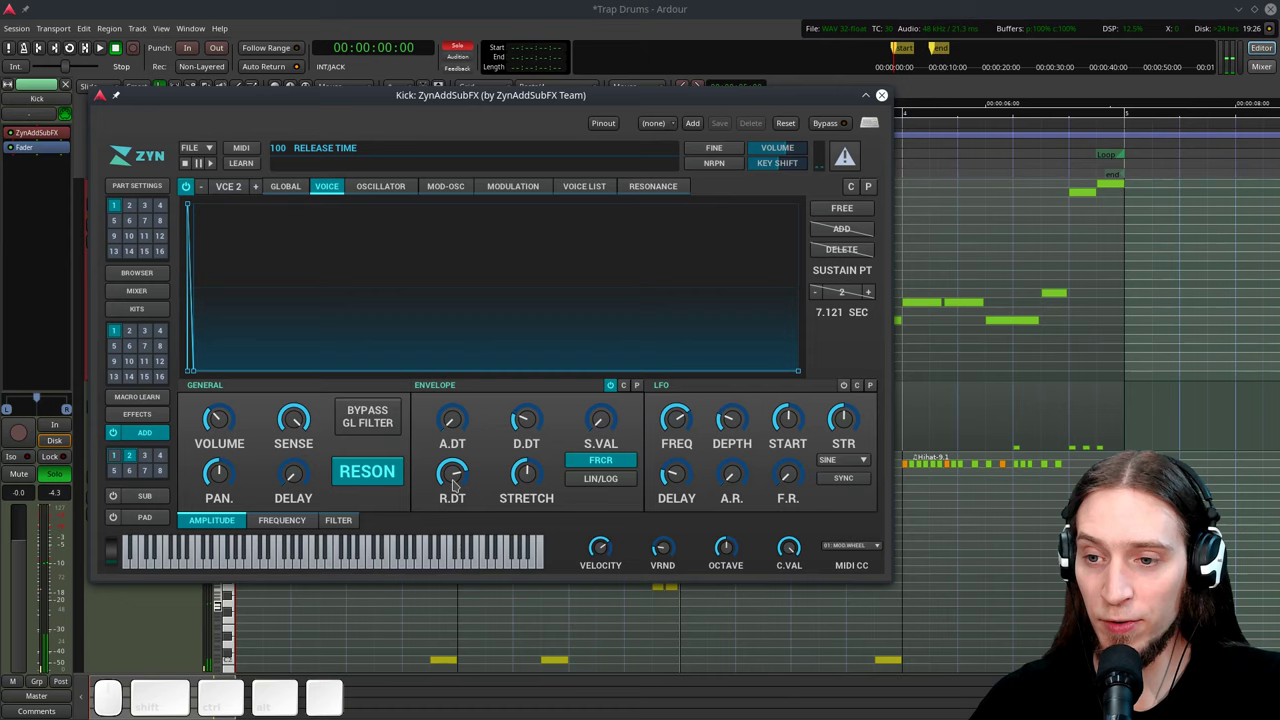
Shorten the noise voice's decay to about 124.6 ms and audition it.
{"action": "left_click_drag", "start_coordinate": [467, 470], "coordinate": [667, 422]}
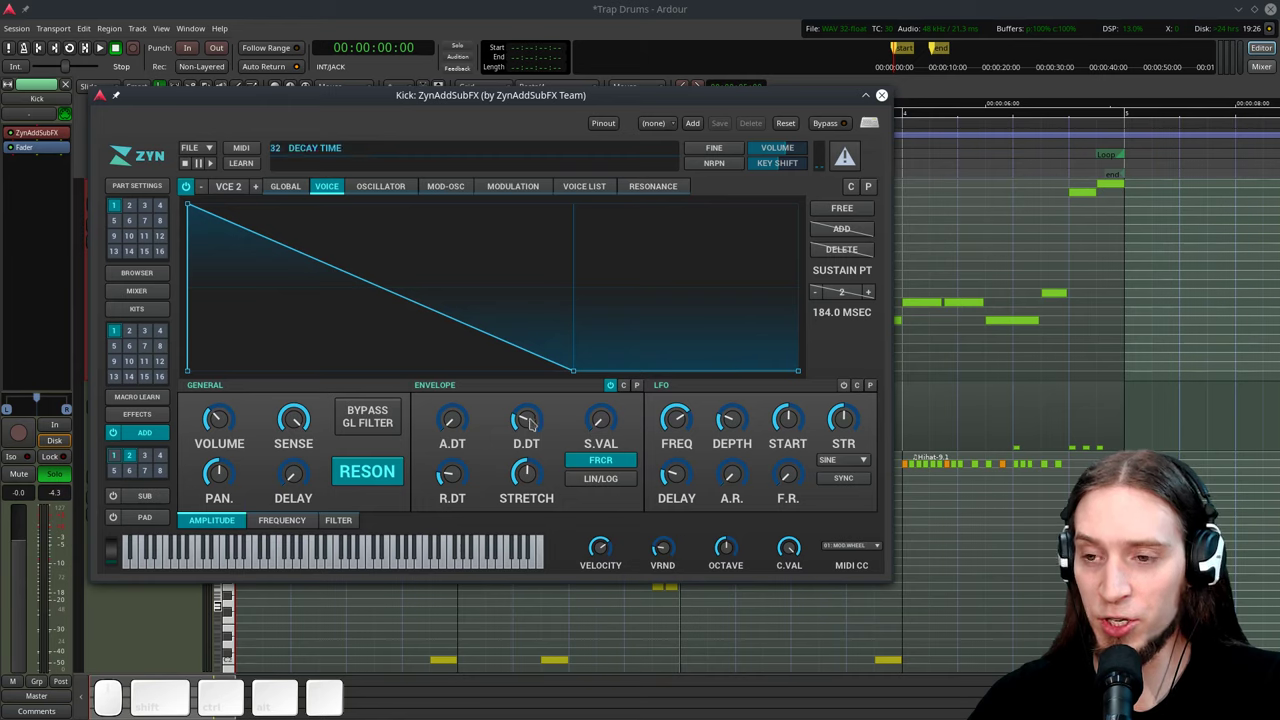
{"action": "left_click_drag", "start_coordinate": [539, 421], "coordinate": [537, 442]}
{"action": "key", "text": "space"}
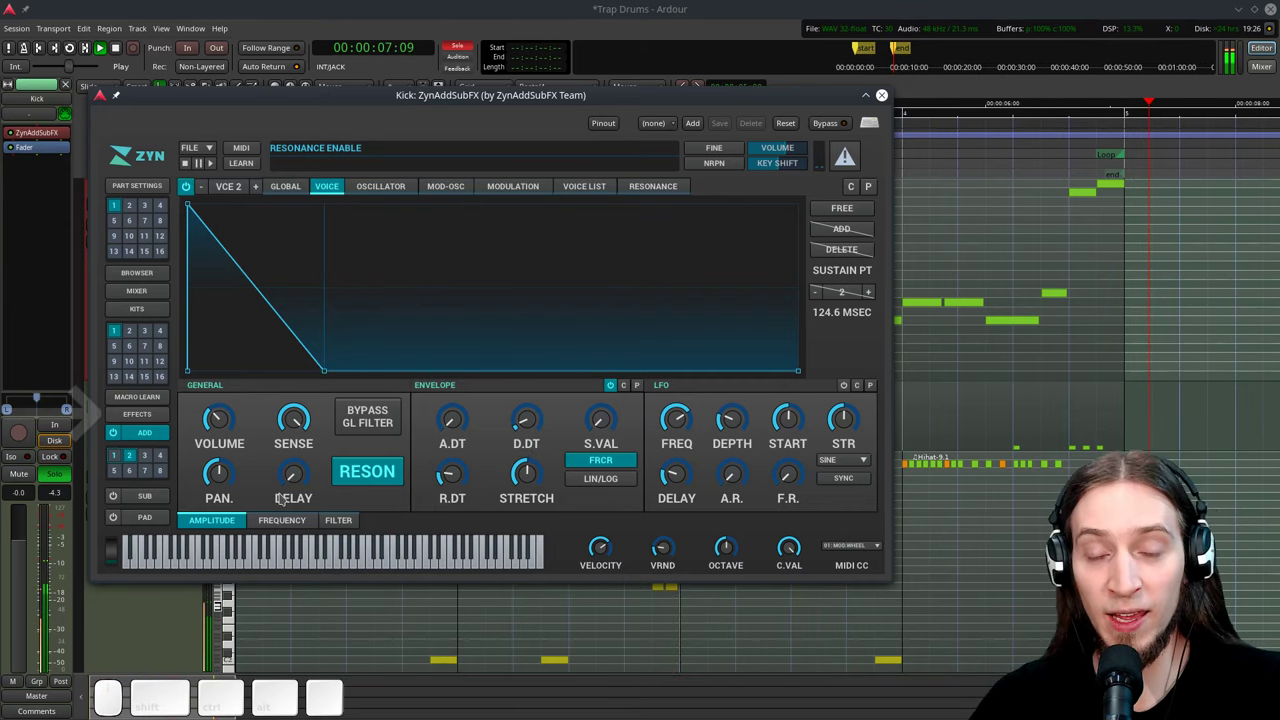
{"action": "key", "text": "space"}
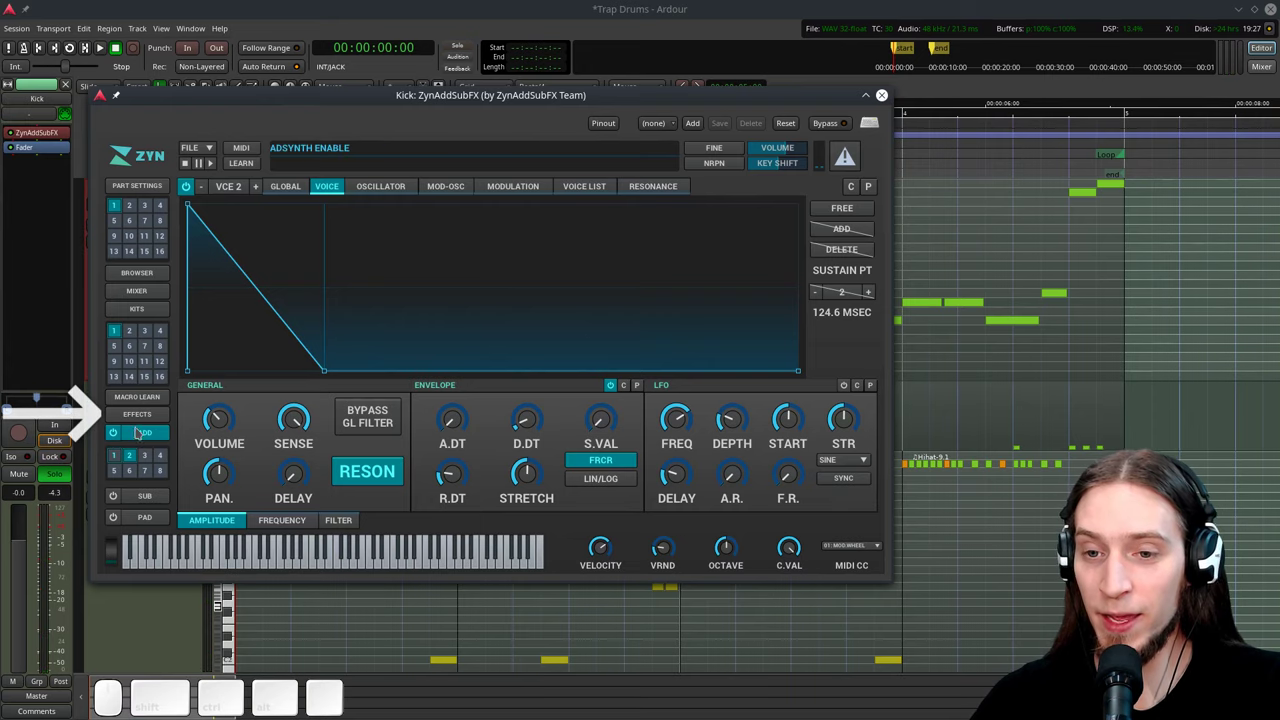
Load DISTORTION into the kick part's first insertion-effect slot and play the loop.
{"action": "left_click", "coordinate": [161, 418]}
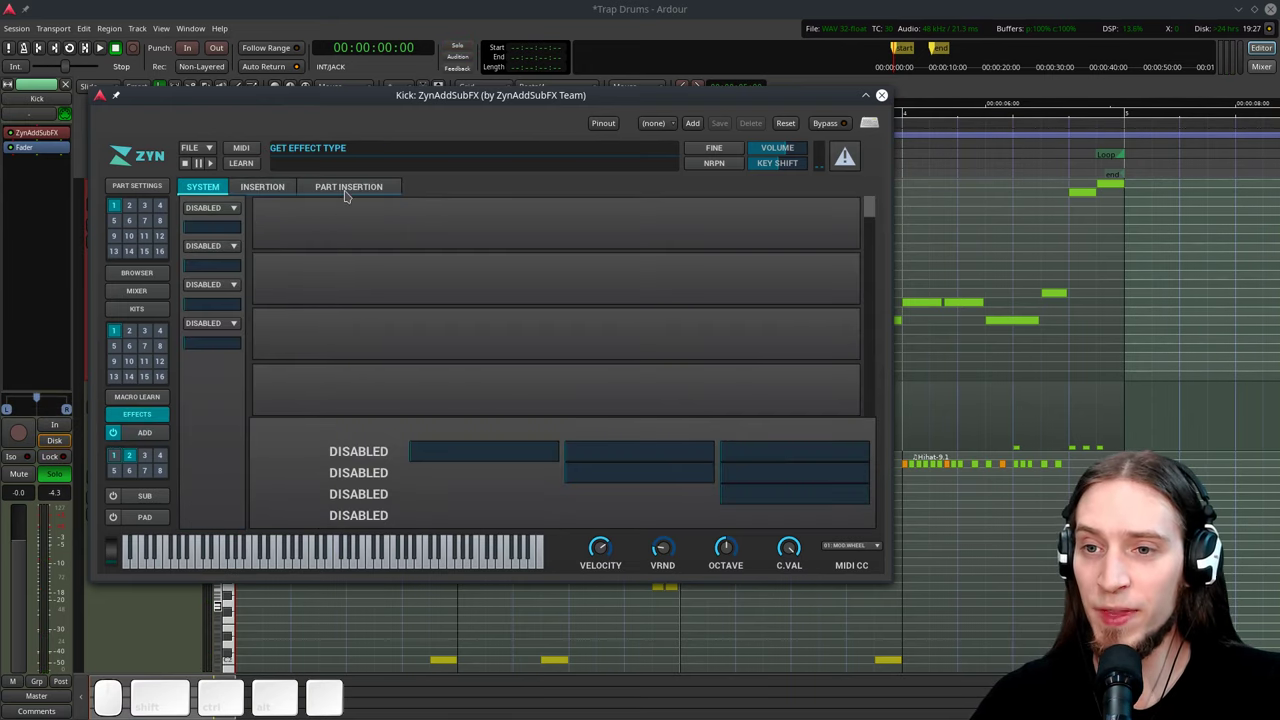
{"action": "left_click", "coordinate": [353, 190]}
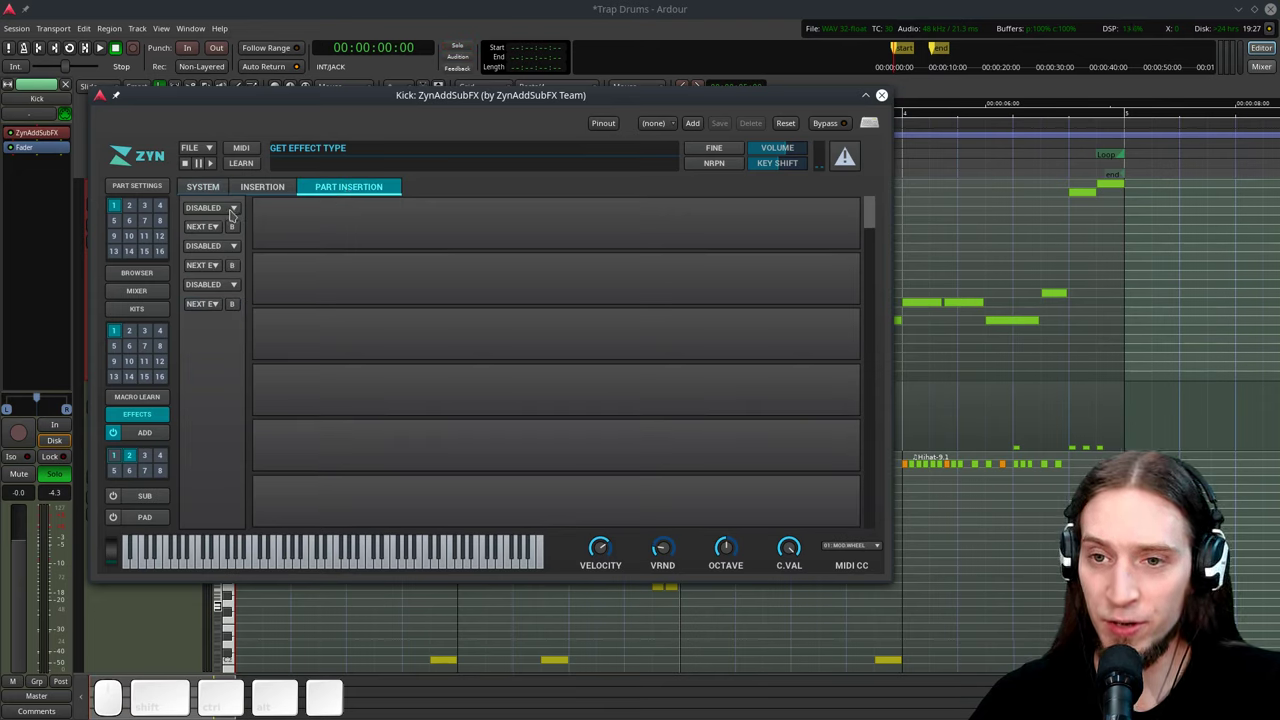
{"action": "left_click", "coordinate": [235, 212]}
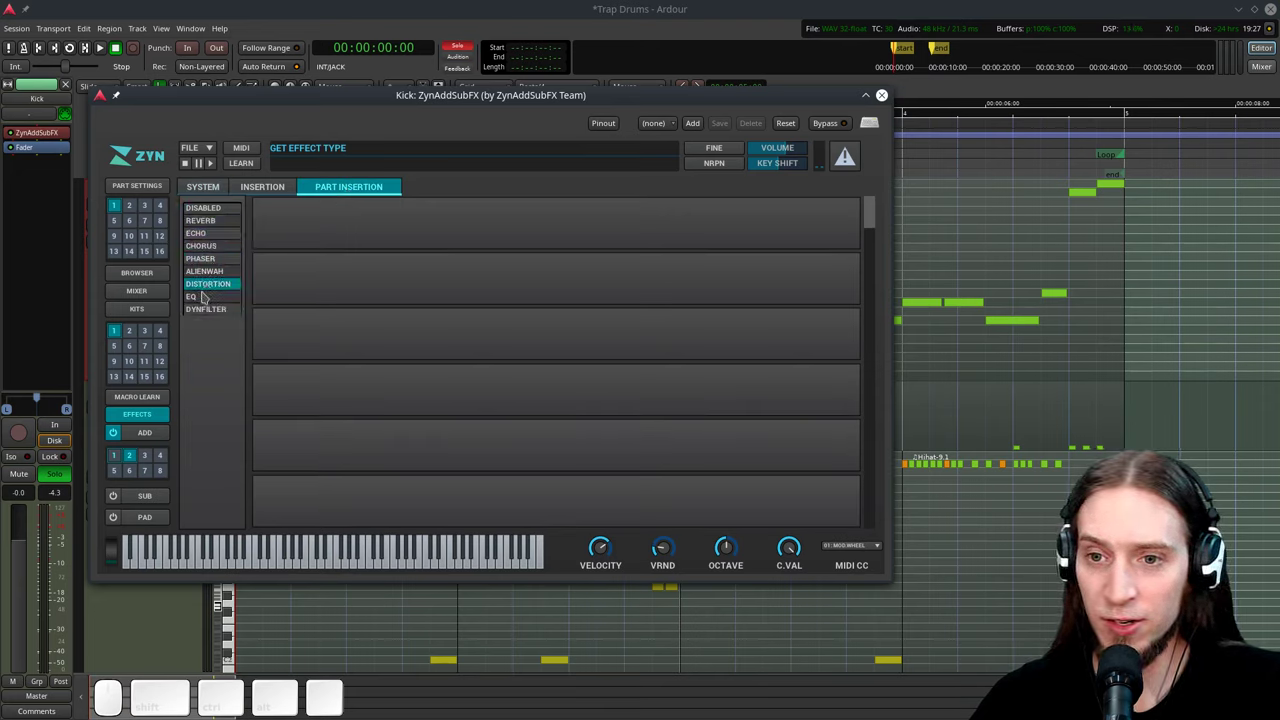
{"action": "left_click", "coordinate": [211, 288]}
{"action": "key", "text": "space"}
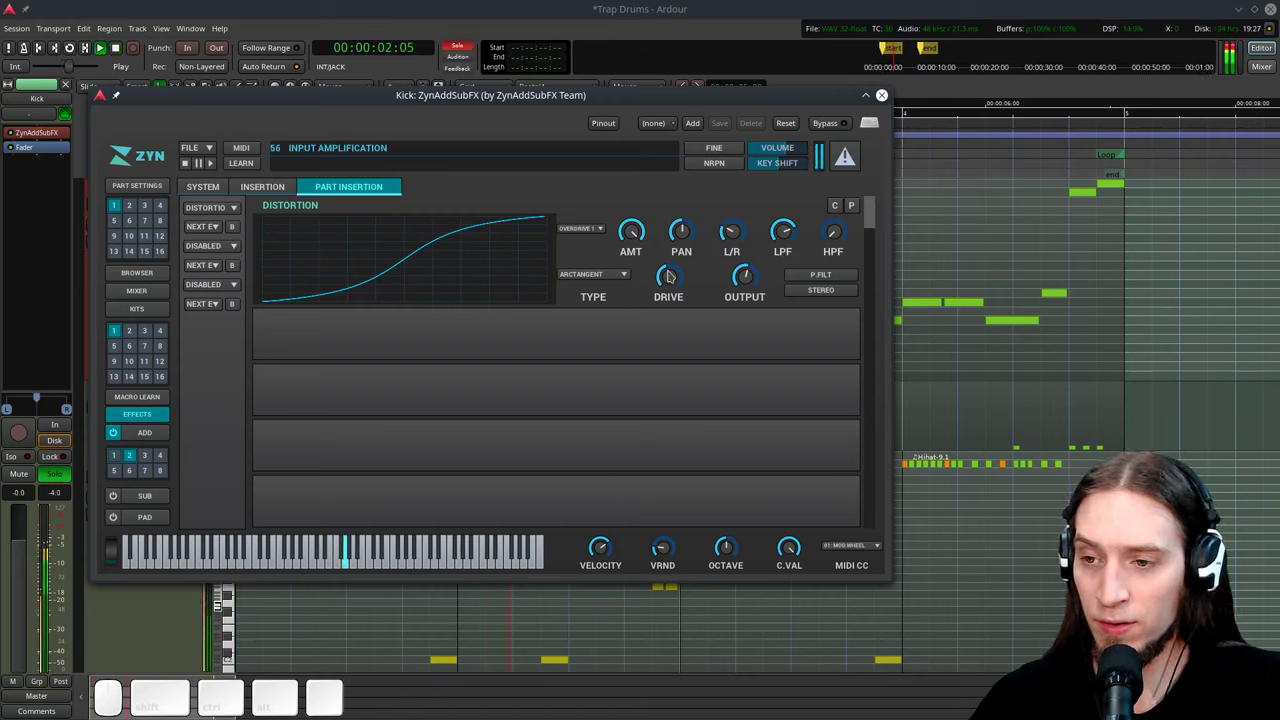
Settle the distortion DRIVE at a moderate level, auditioning between tweaks.
{"action": "key", "text": "space"}
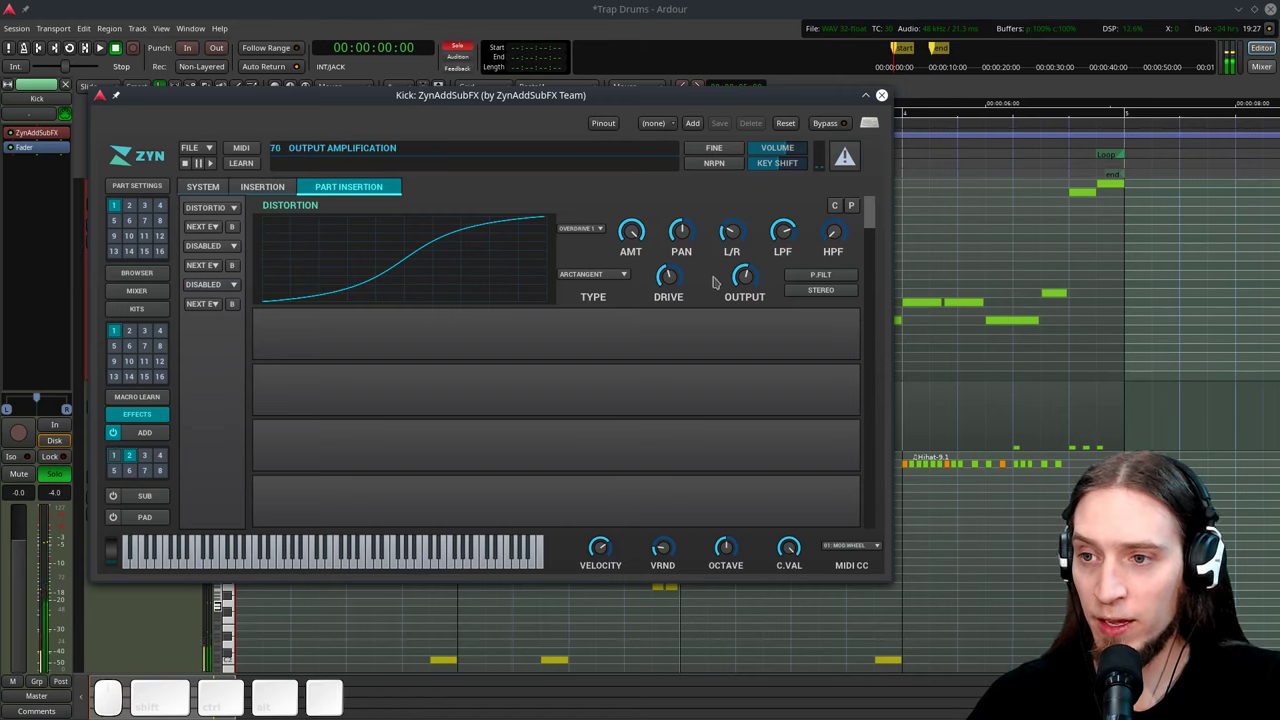
{"action": "left_click_drag", "start_coordinate": [789, 242], "coordinate": [789, 242]}
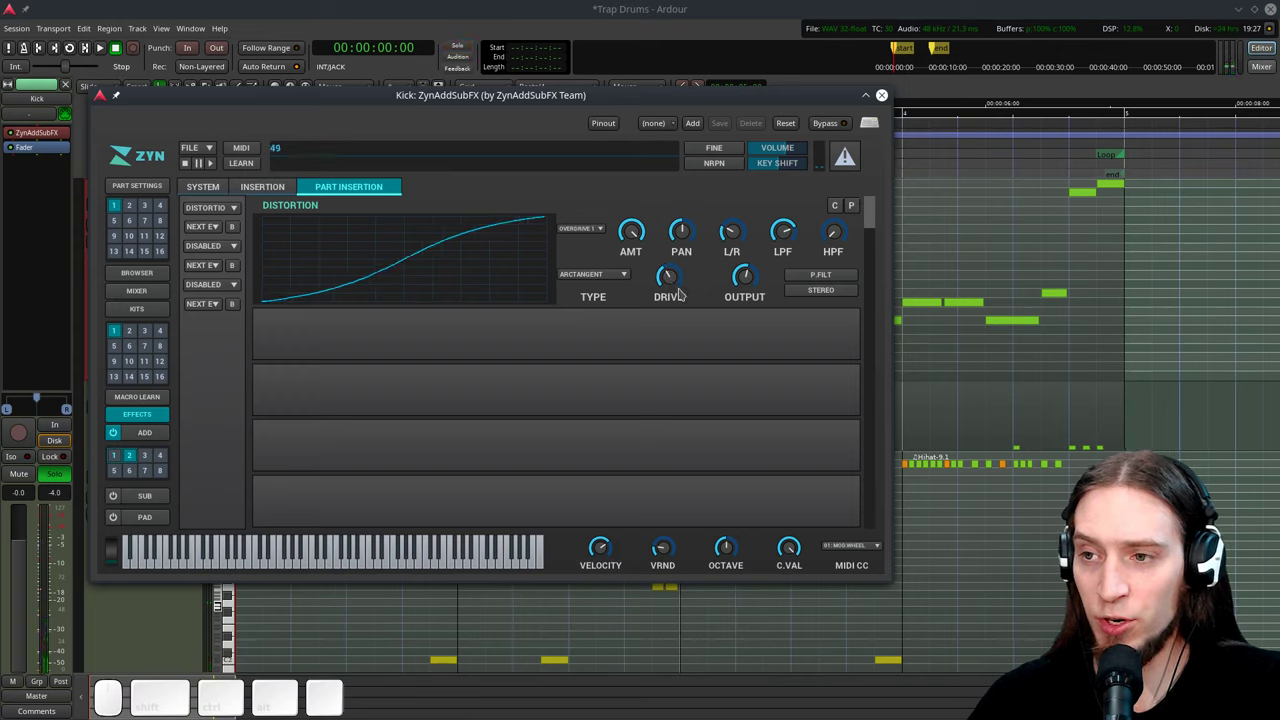
{"action": "key", "text": "space"}
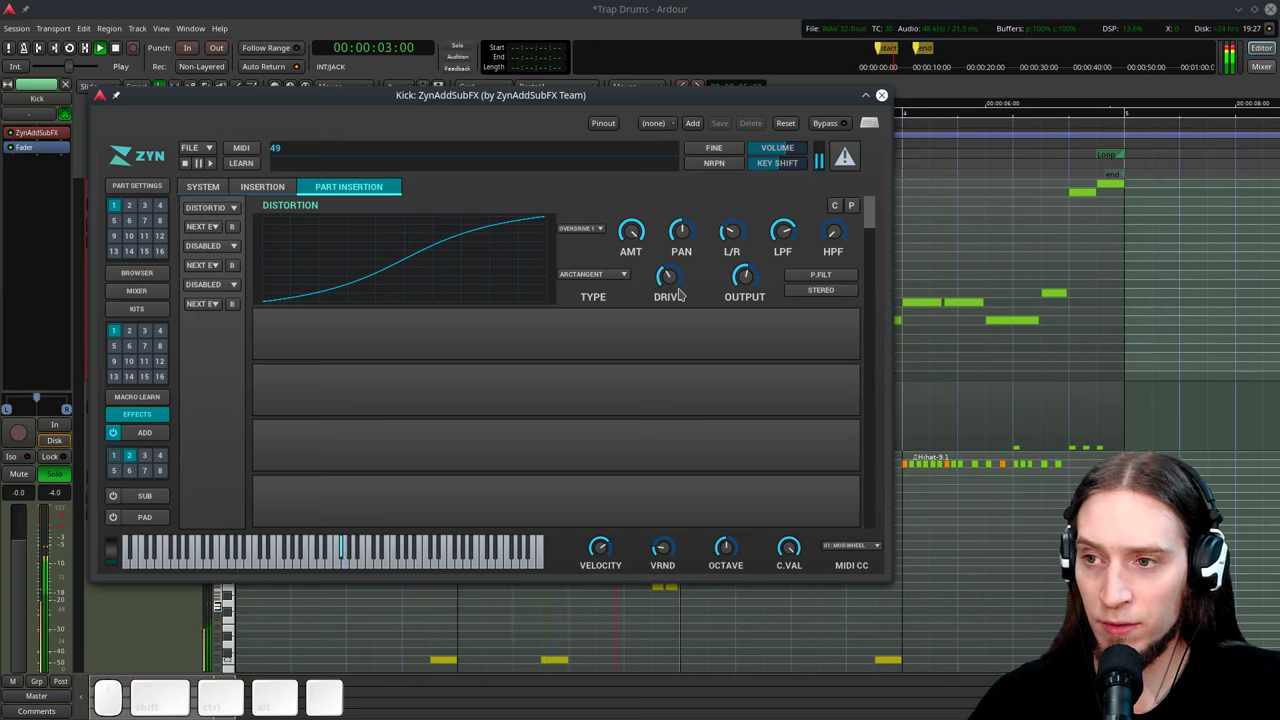
{"action": "key", "text": "space"}
{"action": "left_click_drag", "start_coordinate": [789, 242], "coordinate": [773, 180]}
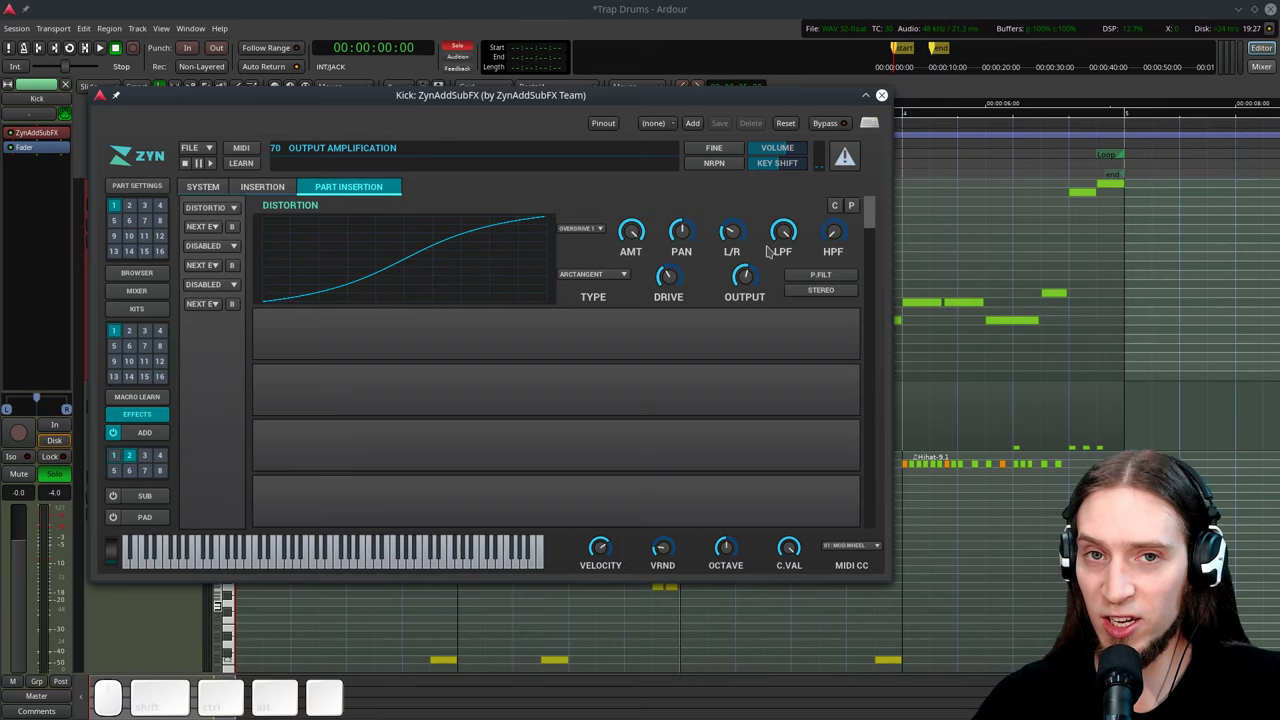
{"action": "key", "text": "space"}
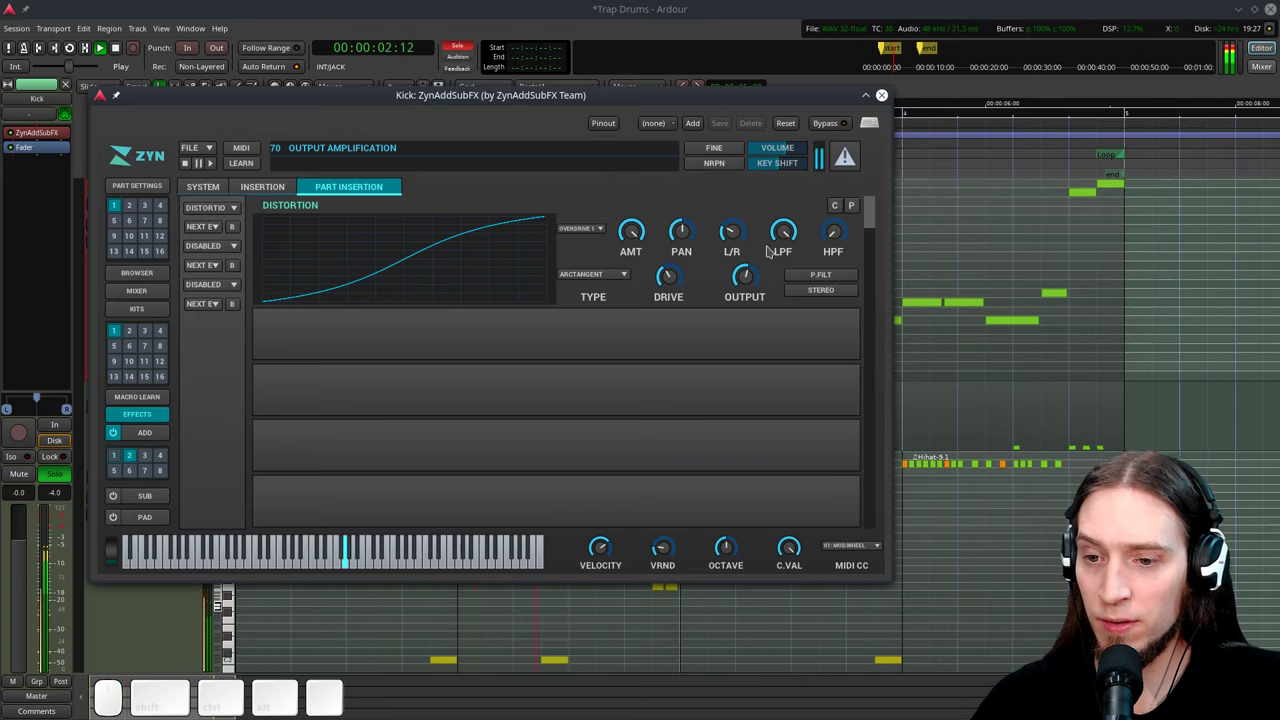
{"action": "key", "text": "space"}
Balance the distortion OUTPUT and drive against the playing loop.
{"action": "left_click_drag", "start_coordinate": [629, 236], "coordinate": [631, 256]}
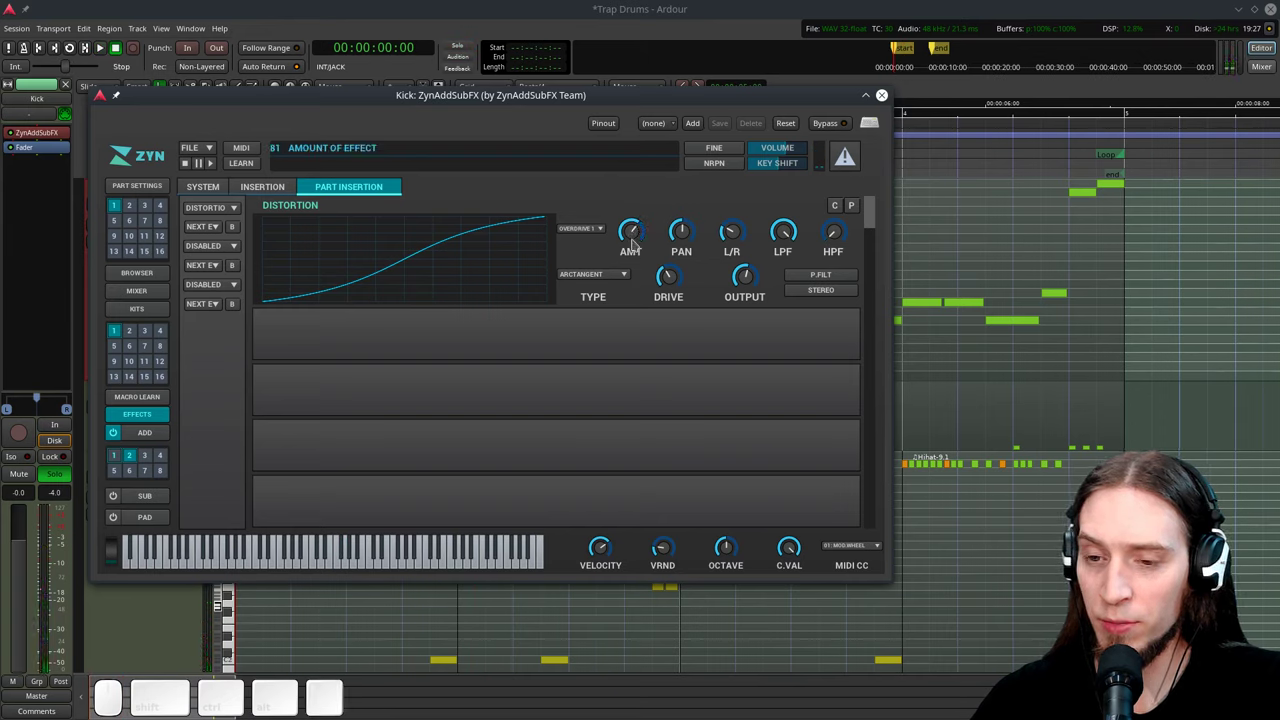
{"action": "key", "text": "space"}
{"action": "key", "text": "space"}
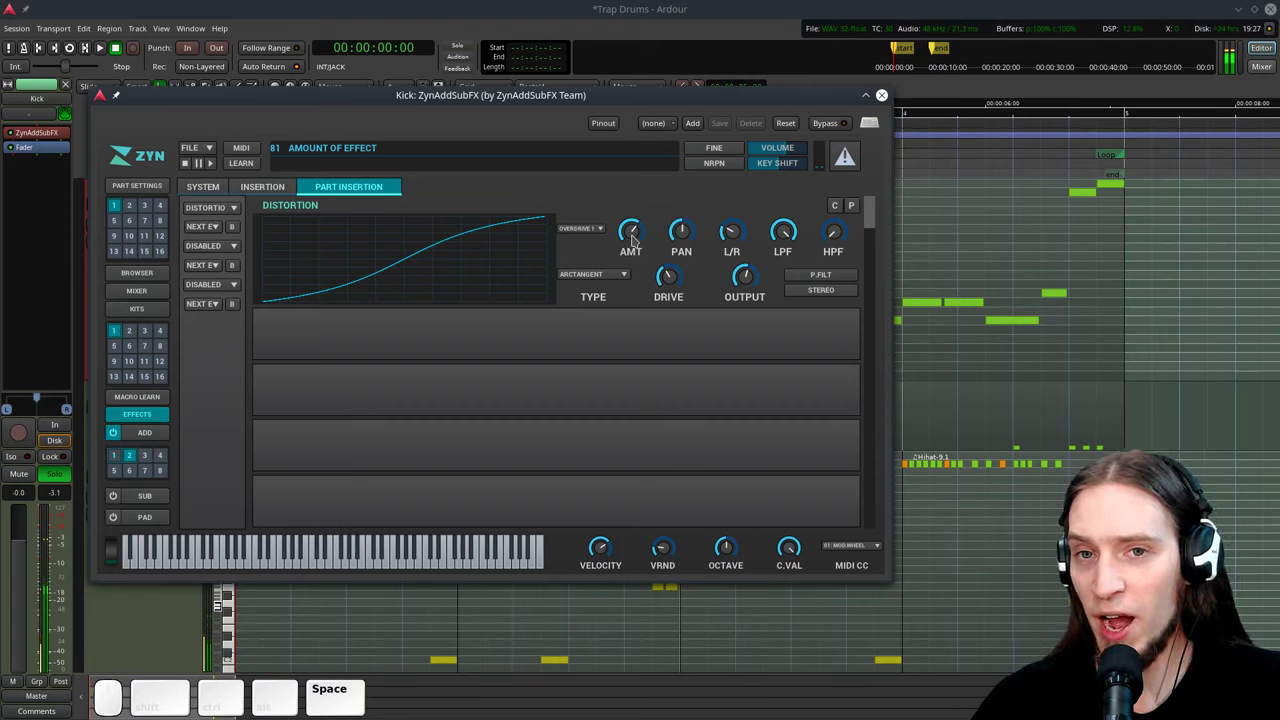
{"action": "left_click", "coordinate": [640, 236]}
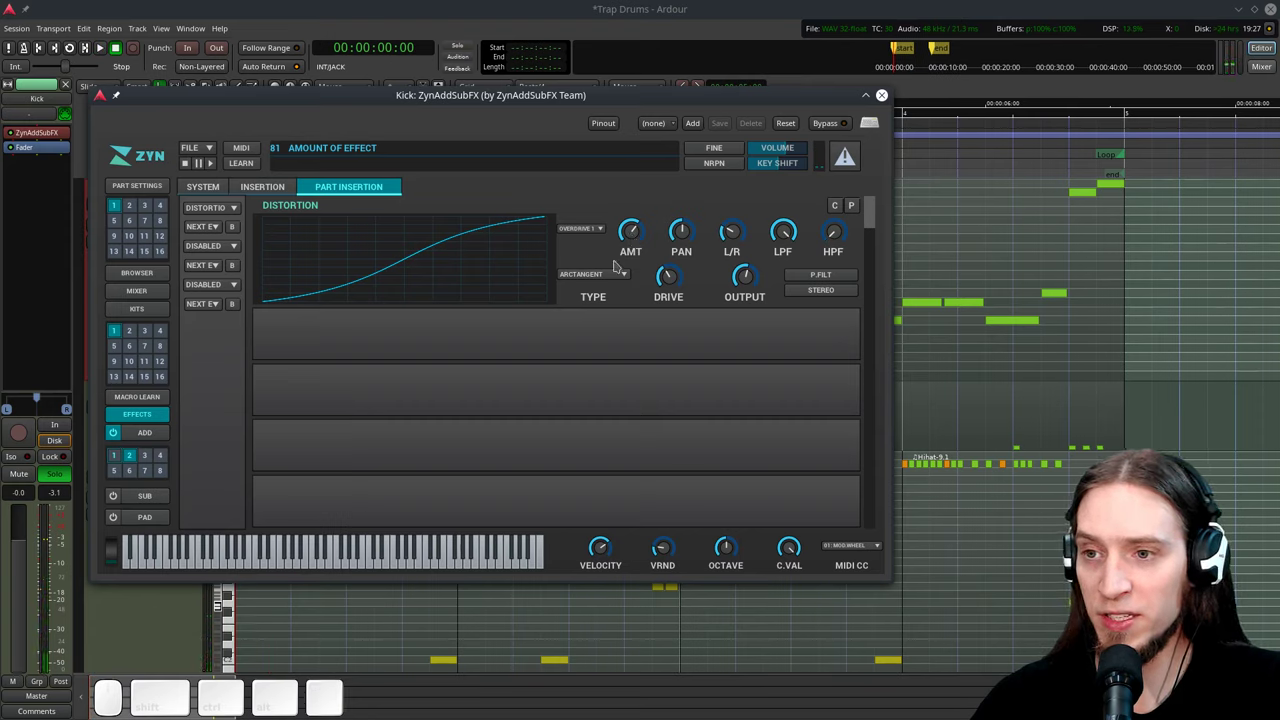
{"action": "key", "text": "space"}
{"action": "left_click", "coordinate": [637, 238]}
{"action": "left_click_drag", "start_coordinate": [637, 238], "coordinate": [643, 292]}
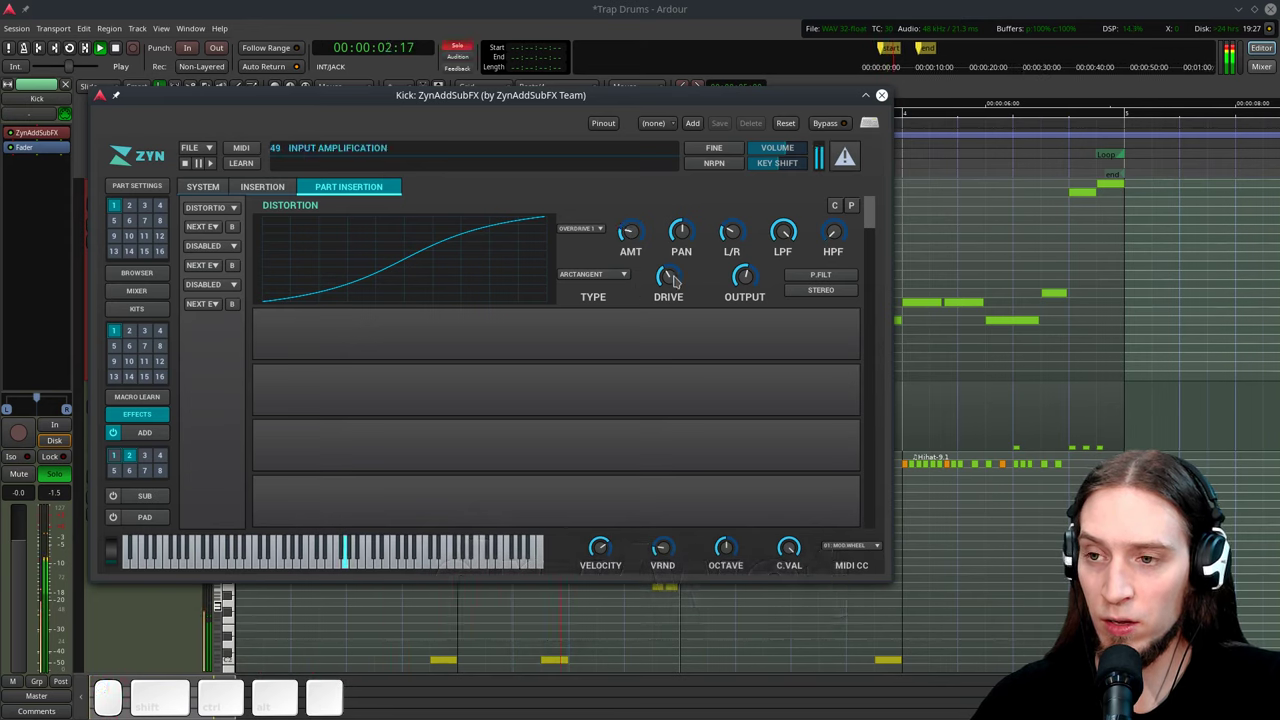
{"action": "key", "text": "space"}
{"action": "left_click_drag", "start_coordinate": [680, 281], "coordinate": [675, 274]}
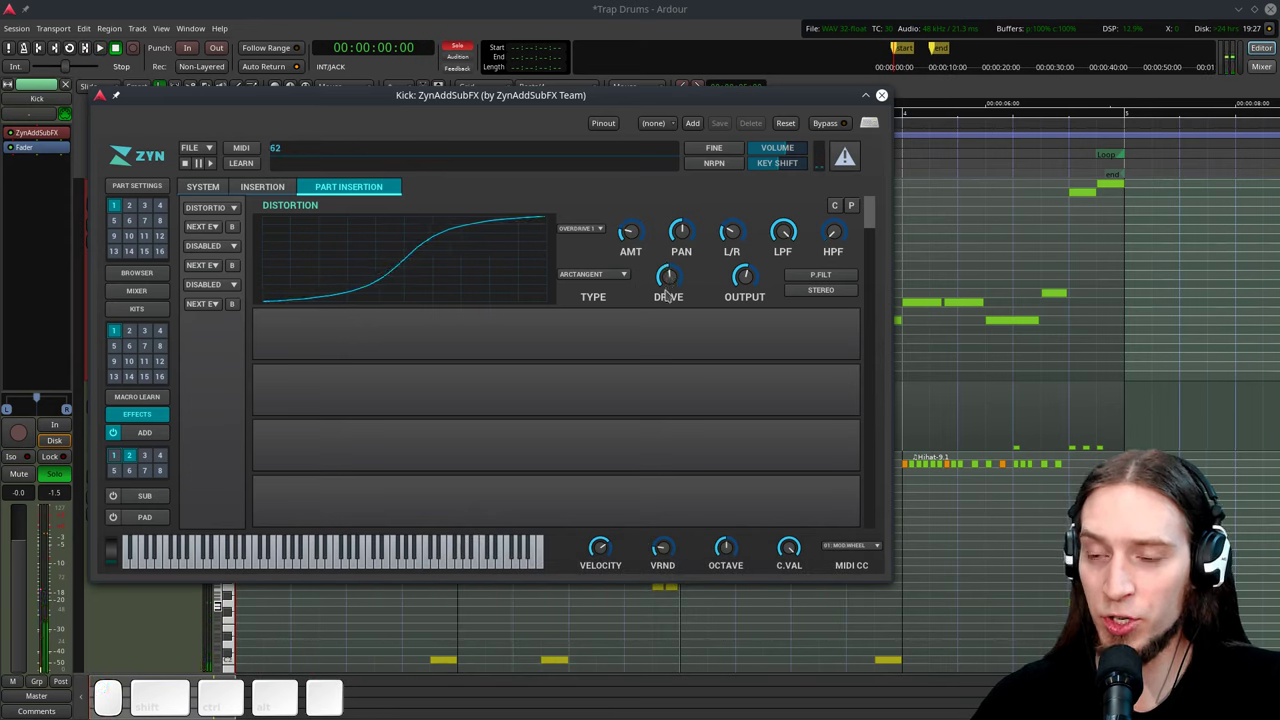
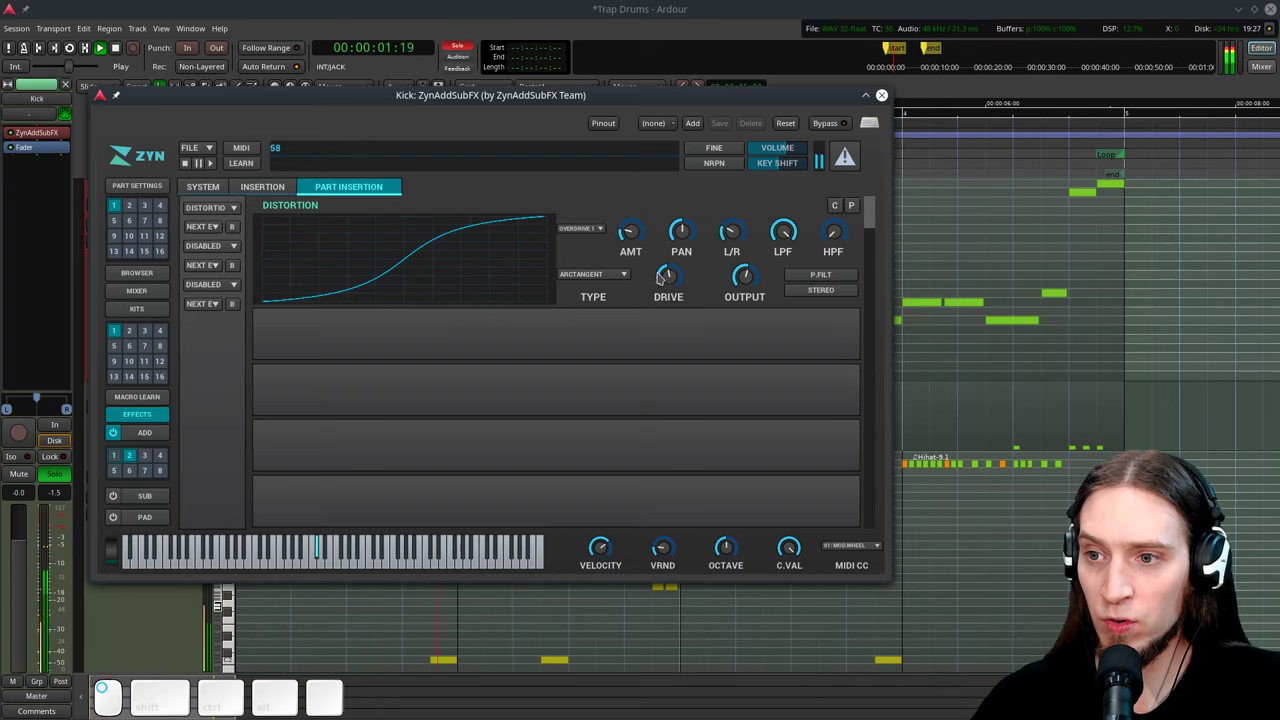
Cut the distortion AMT down to 17 and play the final kick.
{"action": "left_click", "coordinate": [649, 235]}
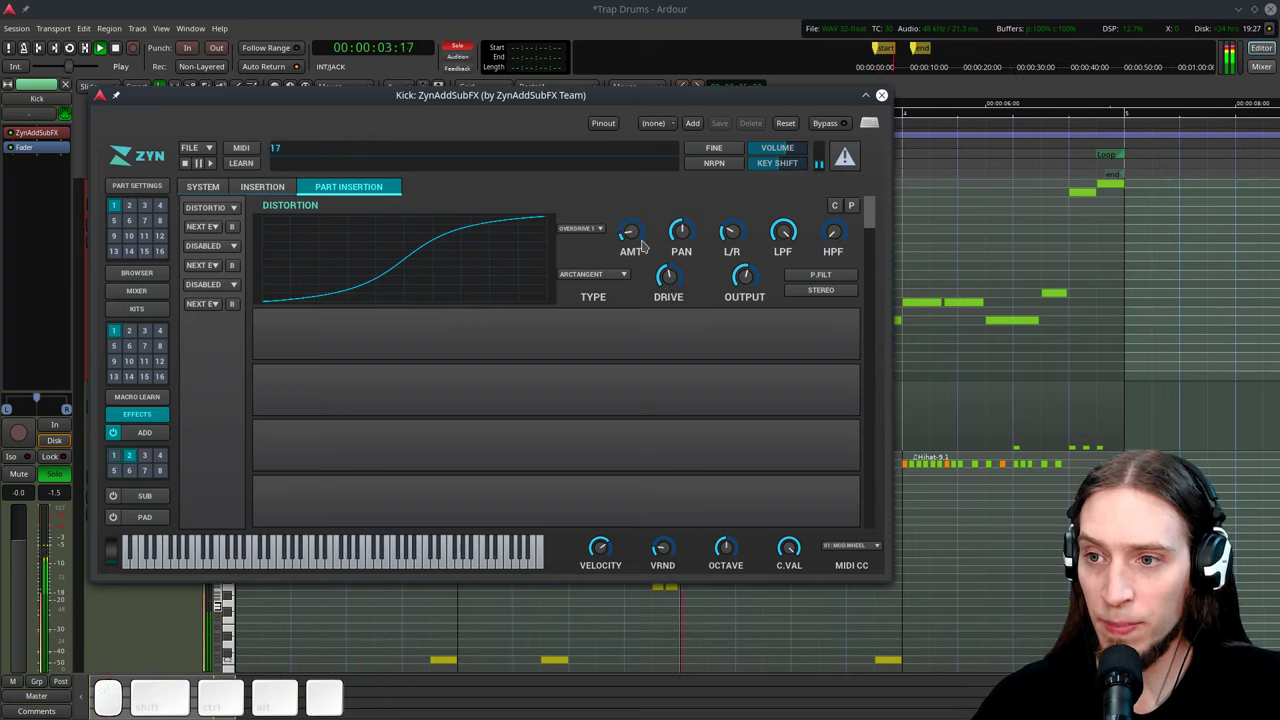
{"action": "key", "text": "space"}
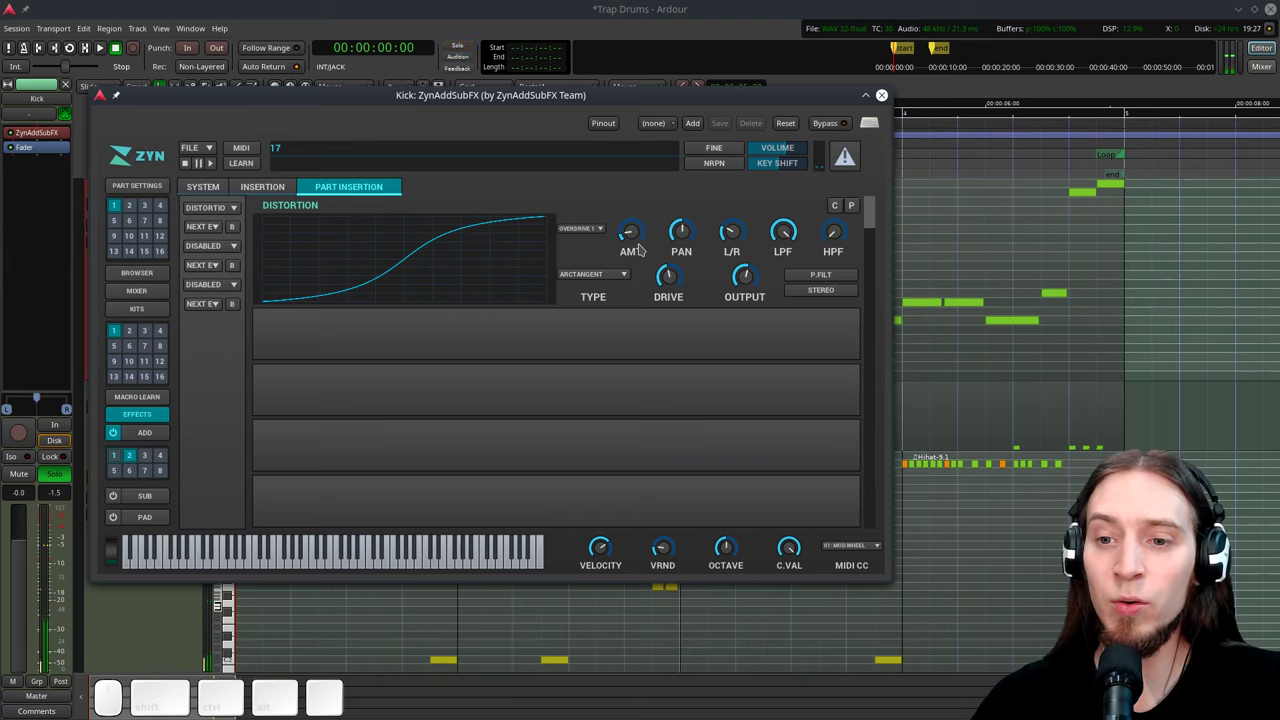
{"action": "key", "text": "space"}
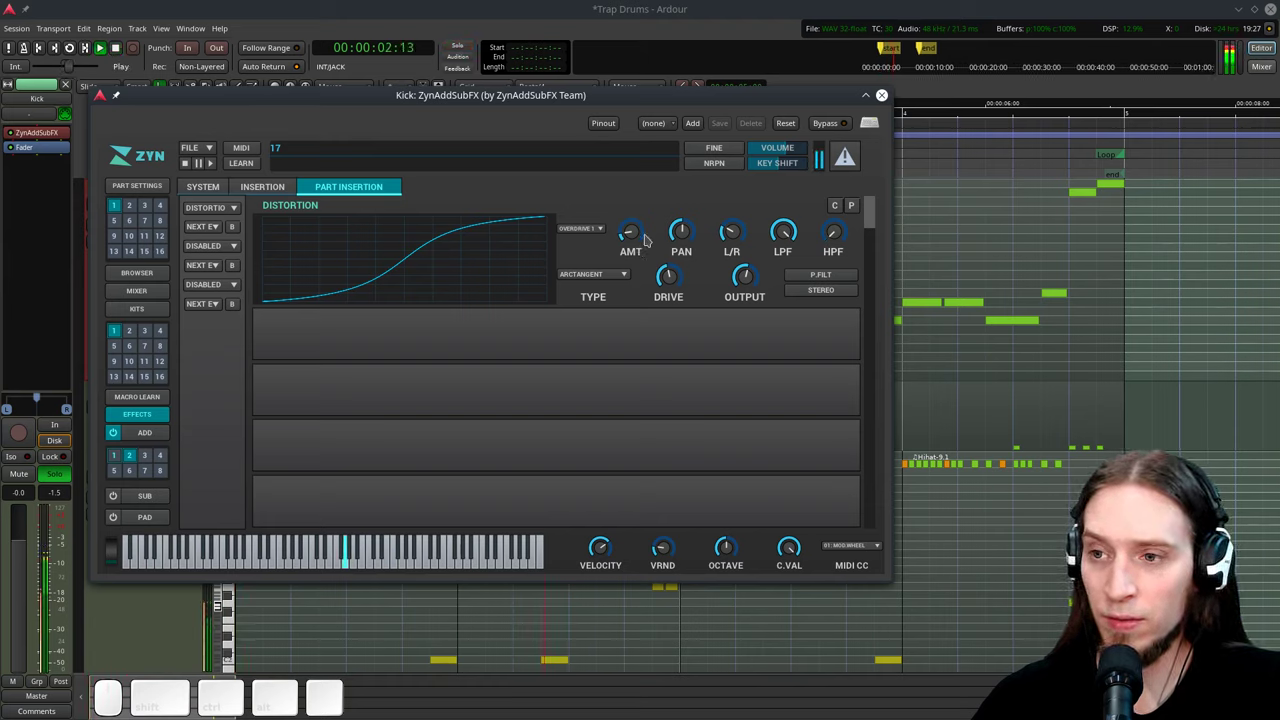
{"action": "key", "text": "space"}
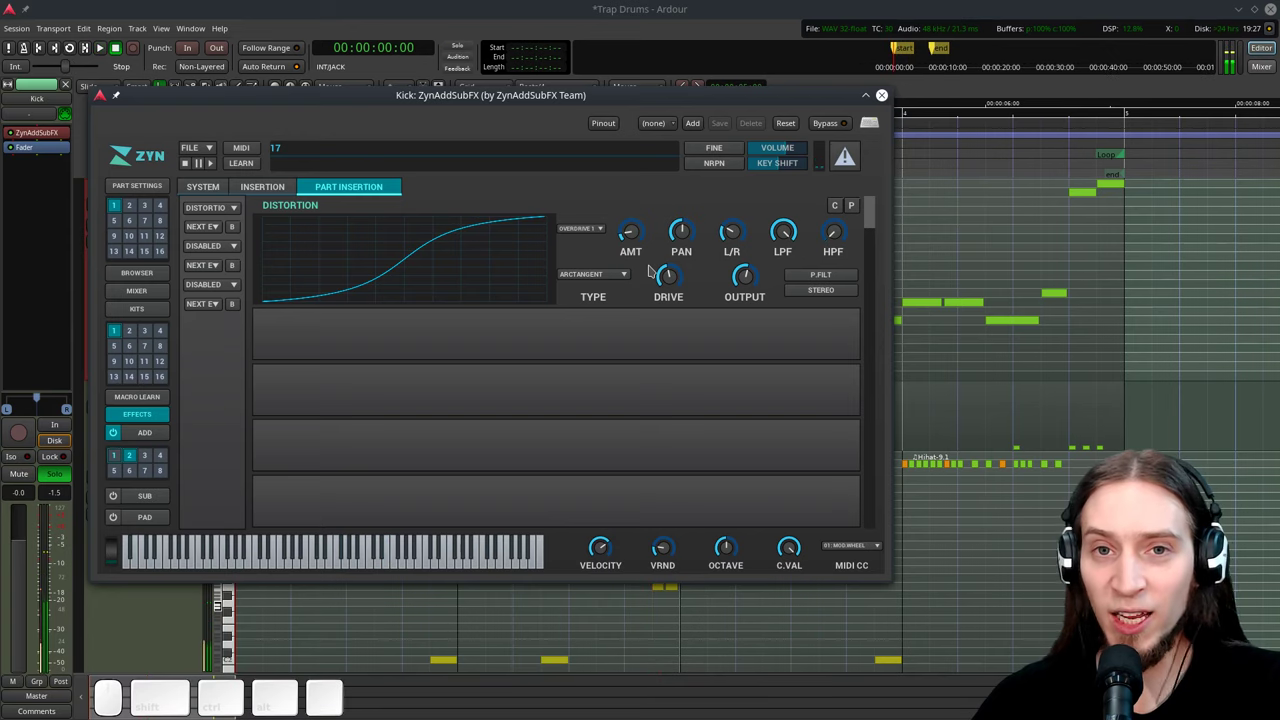
Scroll up through the view while returning to the Trap Drums editor with Kick, Snare and Hihat tracks.
{"action": "scroll", "scroll_direction": "up", "scroll_amount": 3}
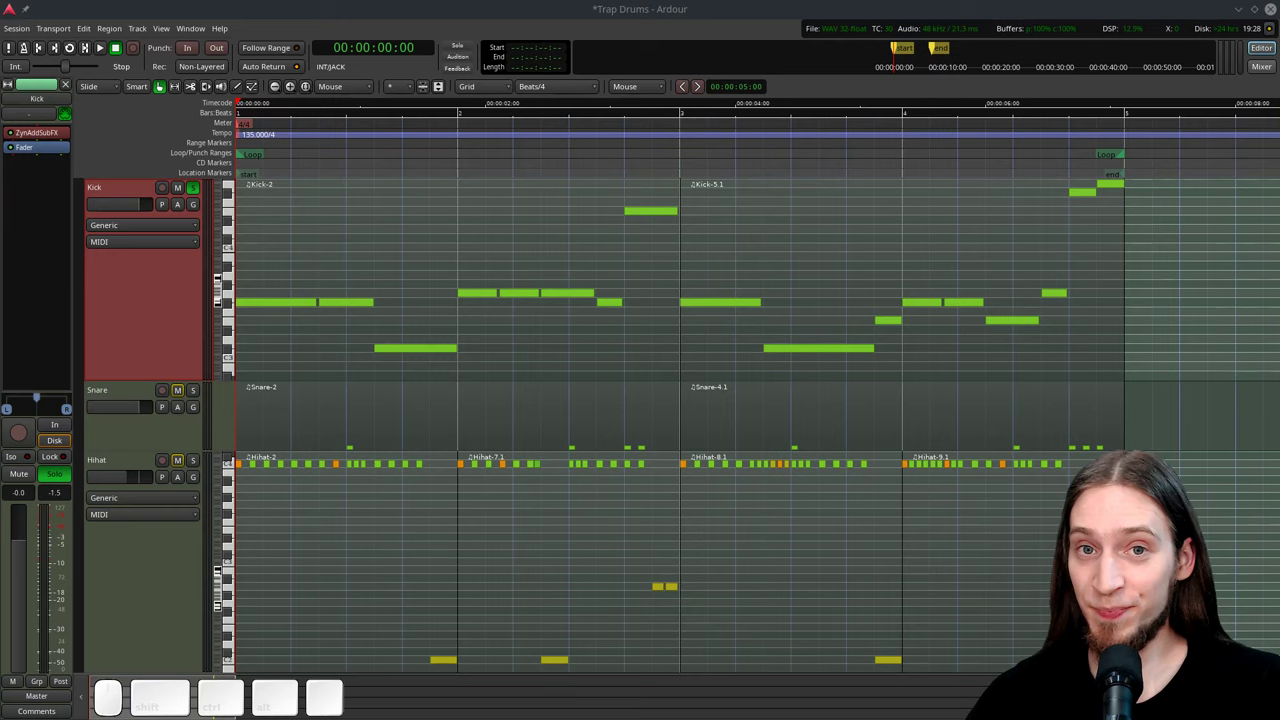
{"action": "scroll", "scroll_direction": "up", "scroll_amount": 3}
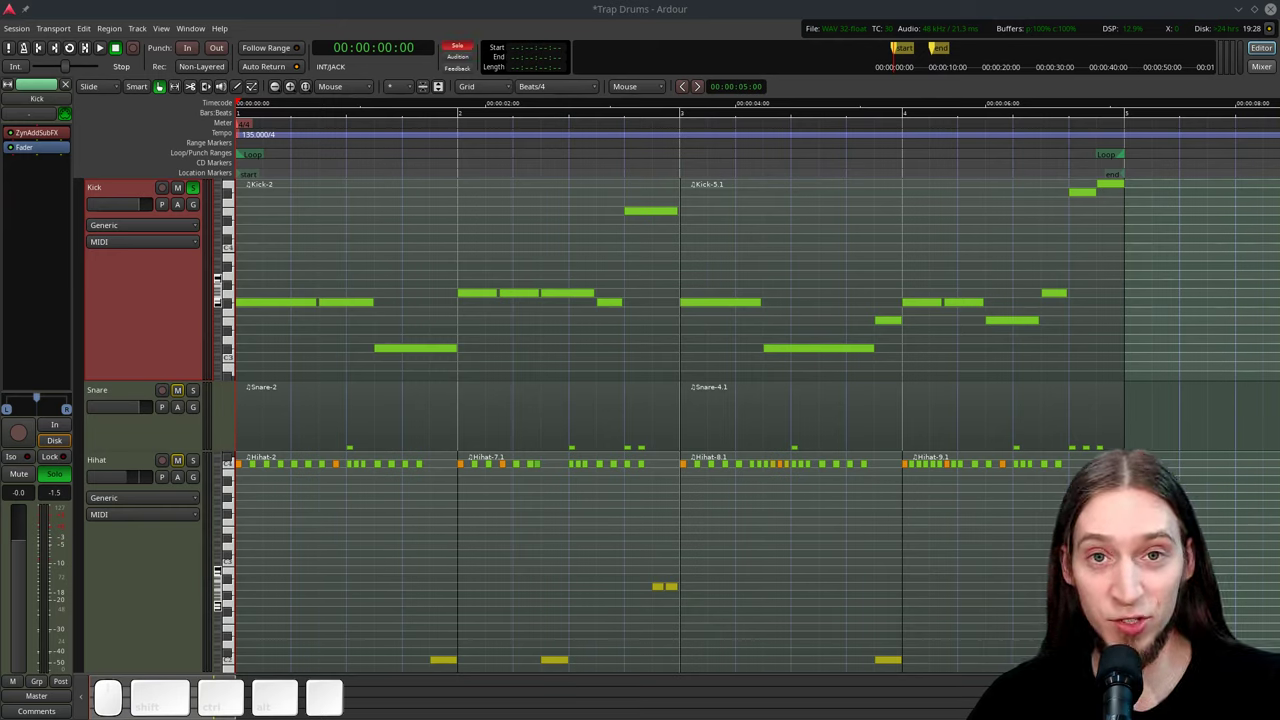
{"action": "scroll", "scroll_direction": "up", "scroll_amount": 3}
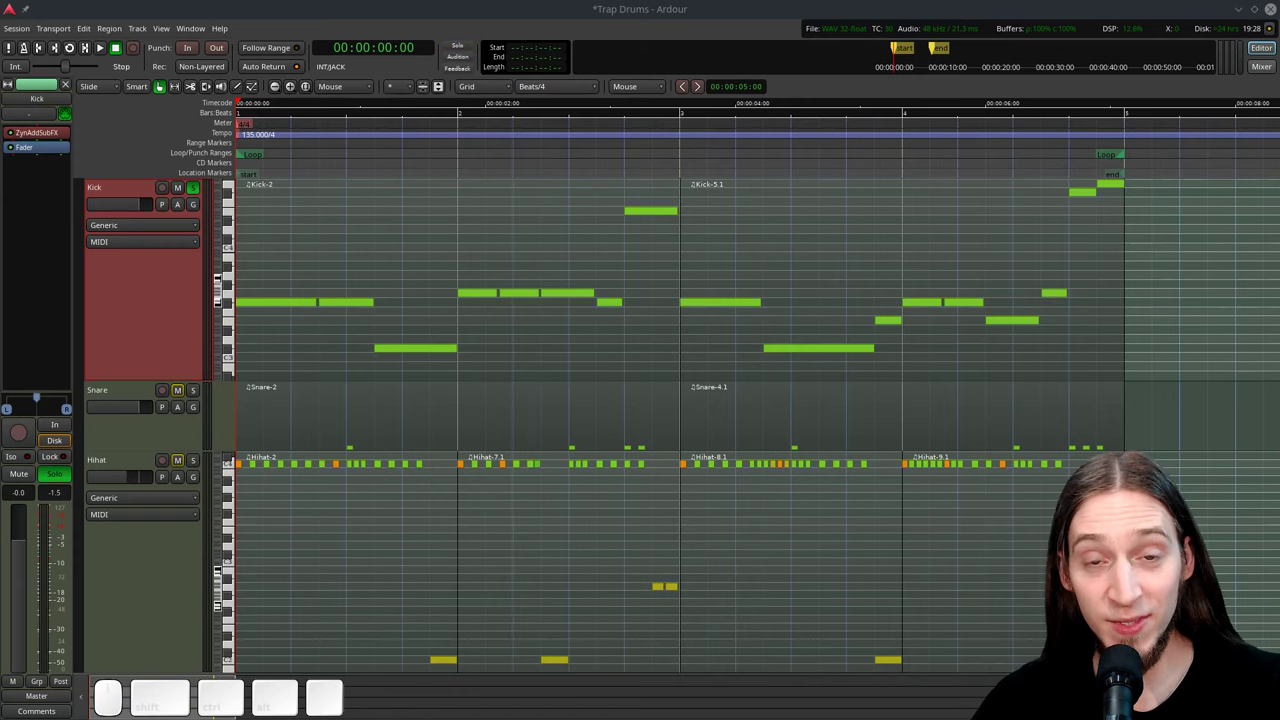